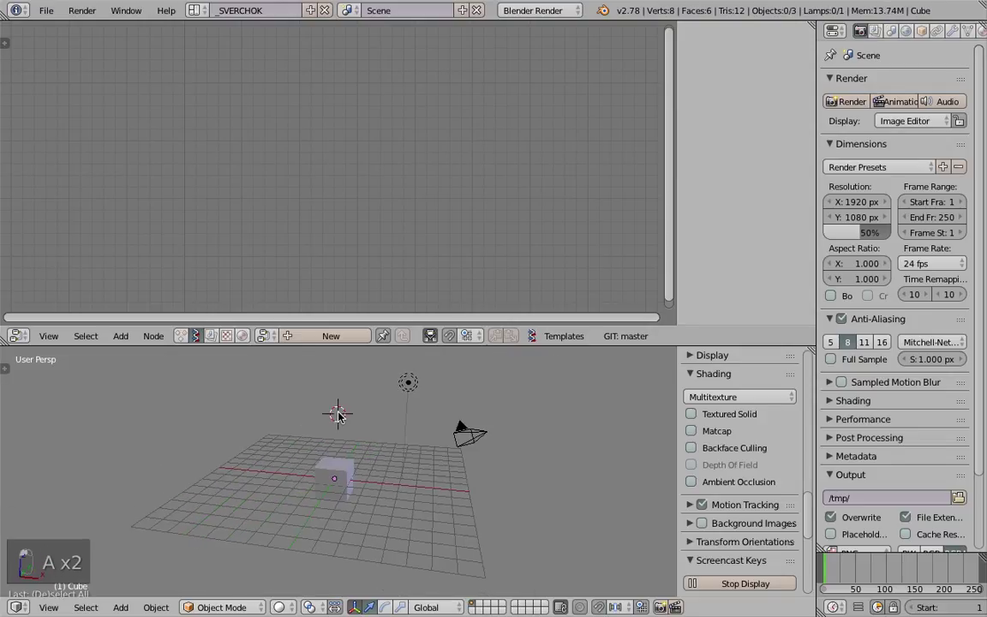
Delete the default cube, camera and lamp to leave an empty scene
key("a")
key("x")
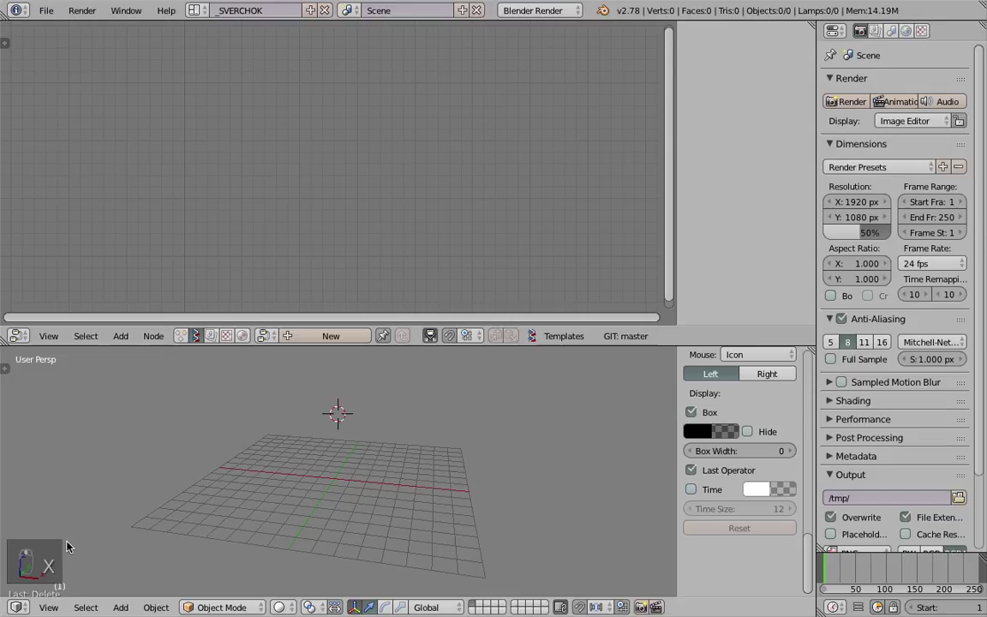
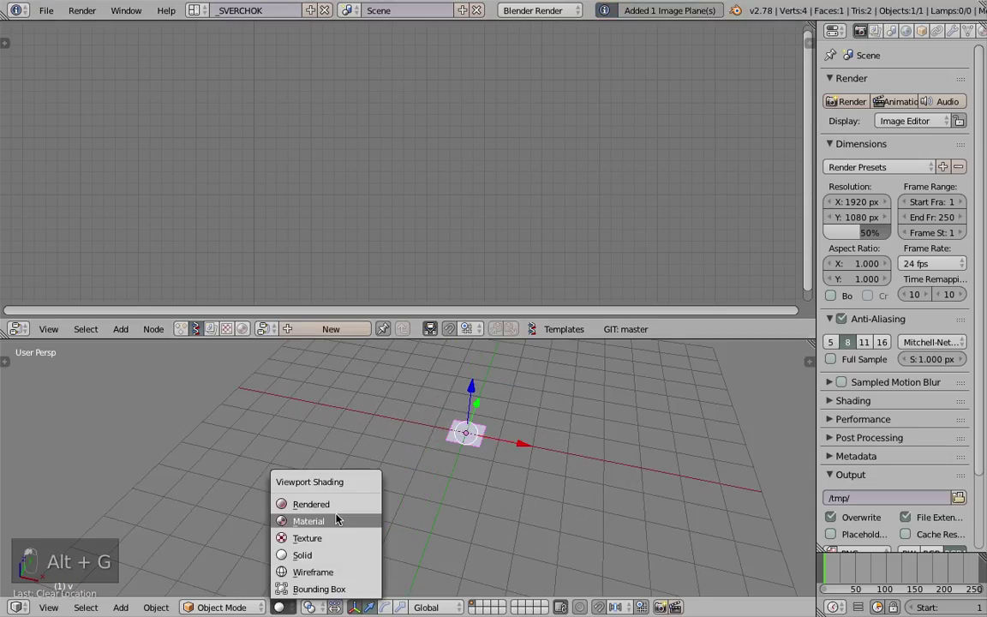
Show the imported mask plane with Material shading from the top view
middle_click(446, 465)
middle_click(454, 462)
middle_click(459, 488)
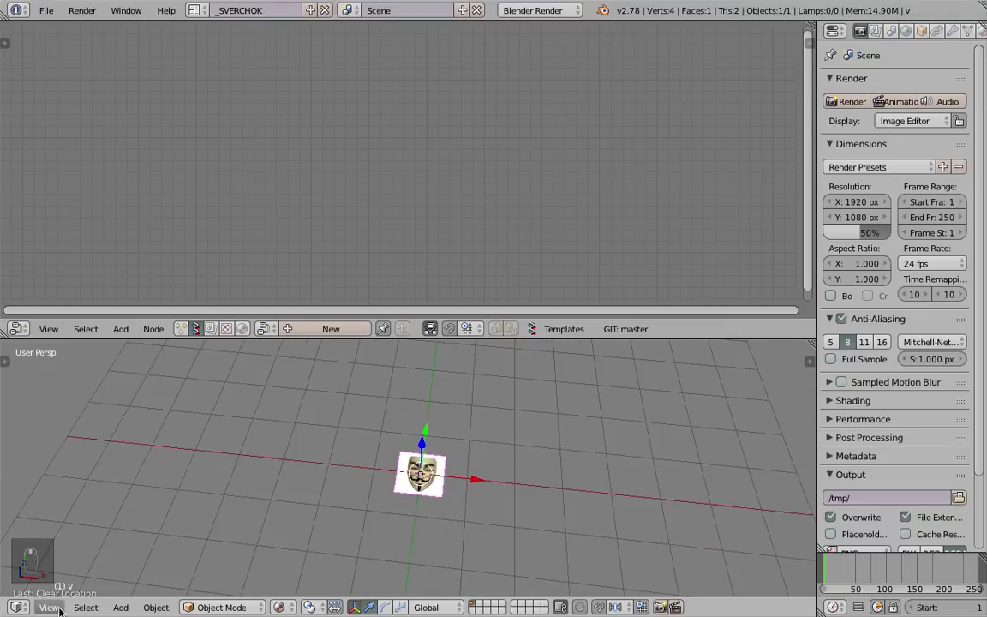
left_click(227, 538)
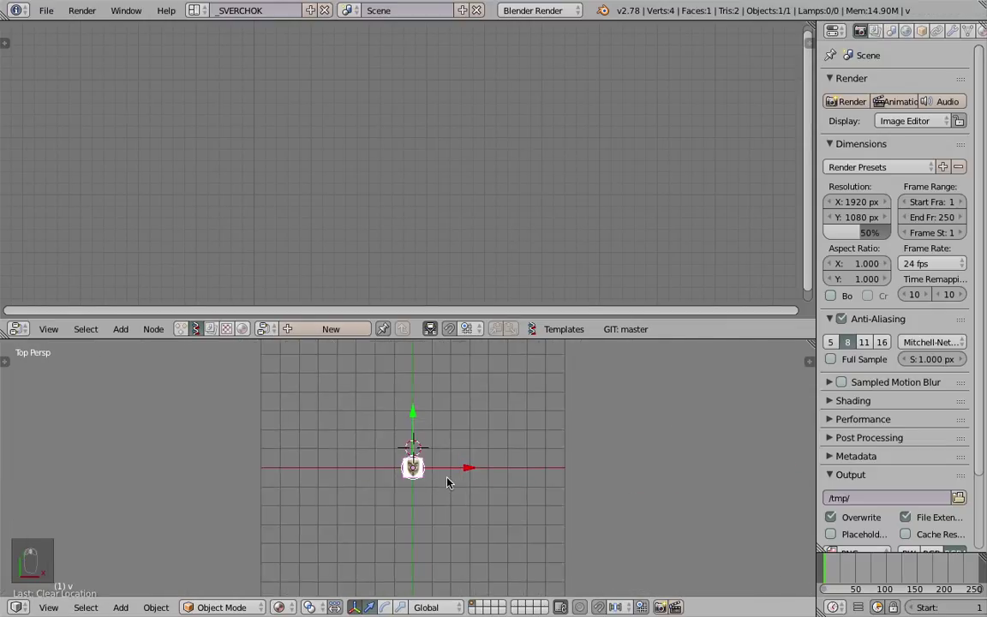
left_click(472, 445)
Scale the image plane up about tenfold to 10 by 10 units and apply the scale
key("s")
key("s")
left_click_drag(538, 481, 534, 483)
key("s")
key("s")
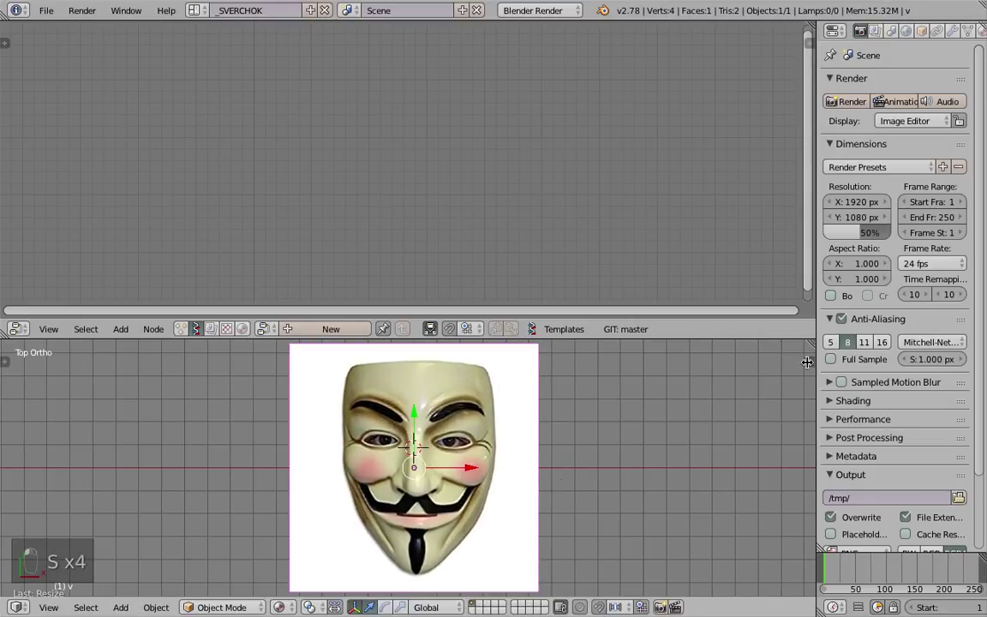
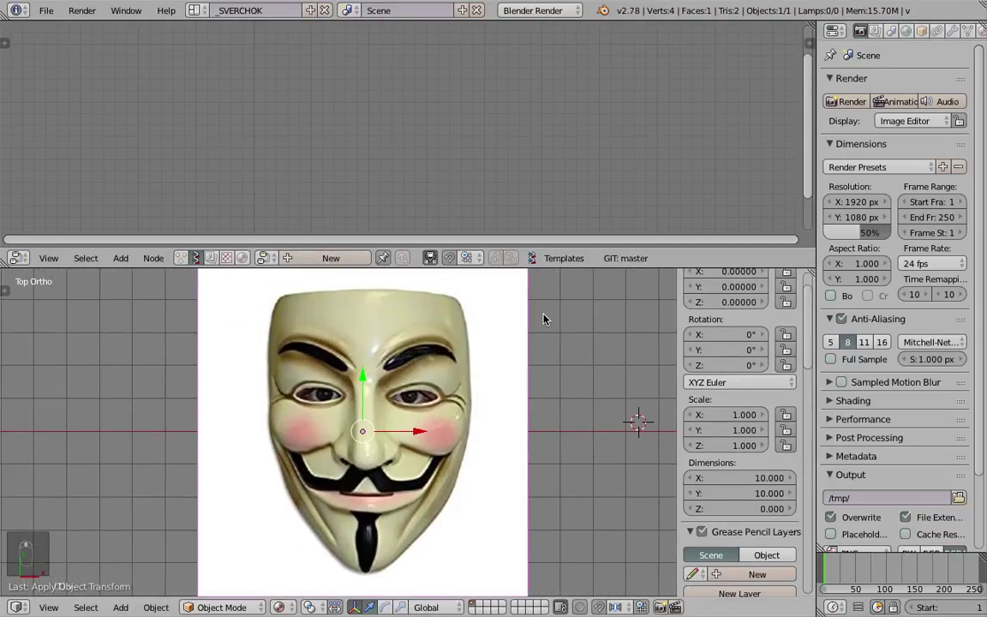
Enlarge the 3D view and trace both eyebrows and eye outlines with red grease-pencil strokes
left_click_drag(542, 263, 413, 390)
key("s")
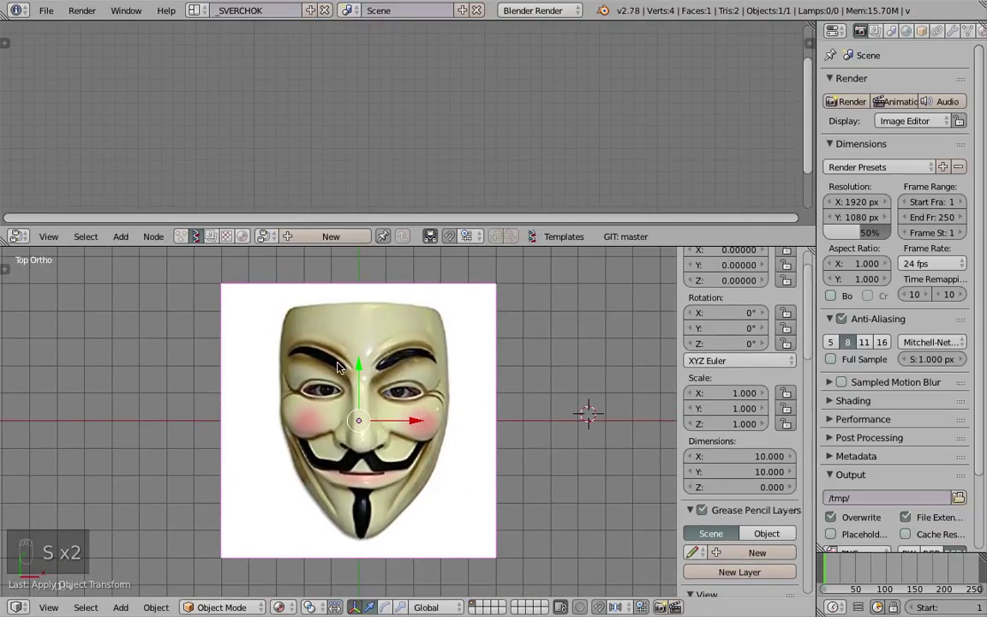
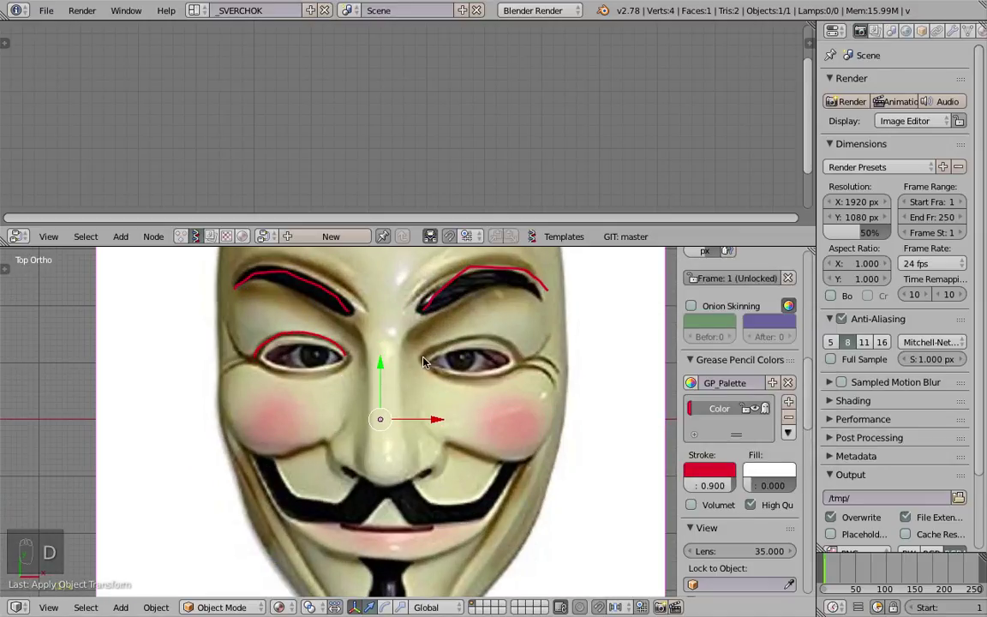
key("d")
key("d")
left_click_drag(267, 368, 334, 424)
key("d")
key("d")
key("d")
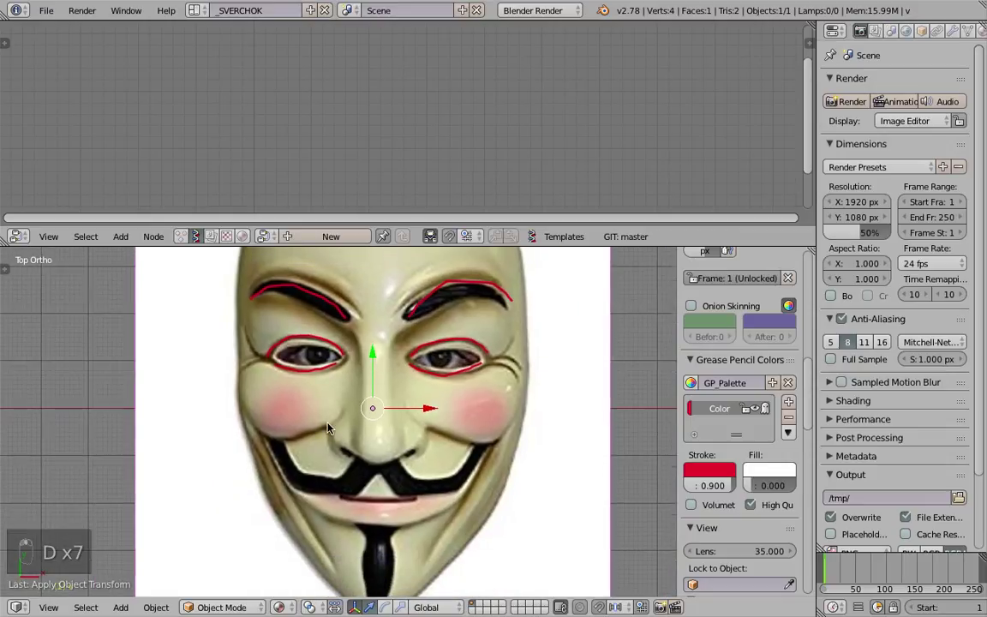
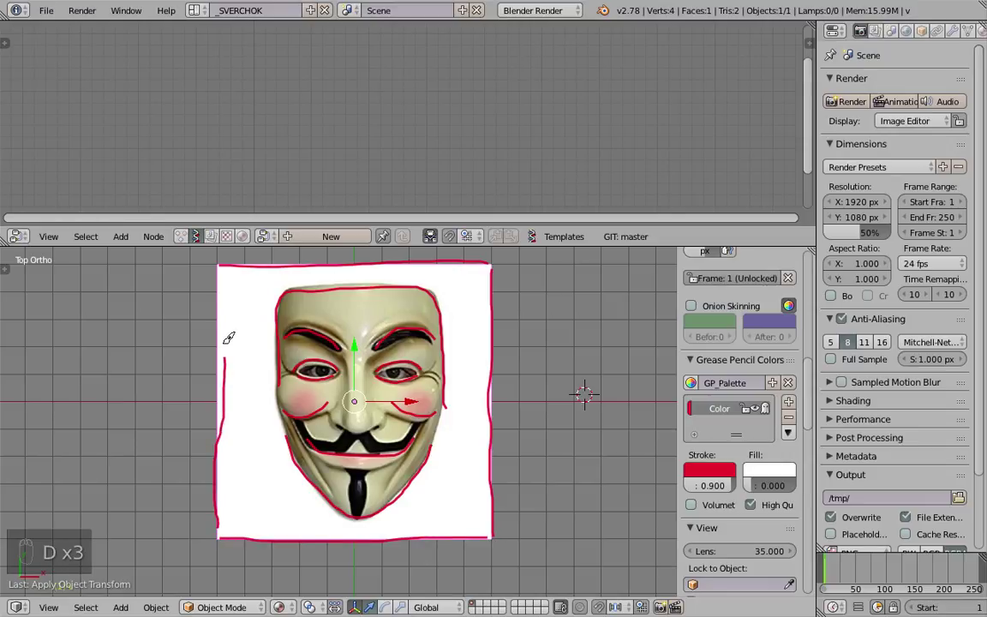
Draw grease-pencil strokes around the face outline, the image border and down the nose
key("d")
key("s")
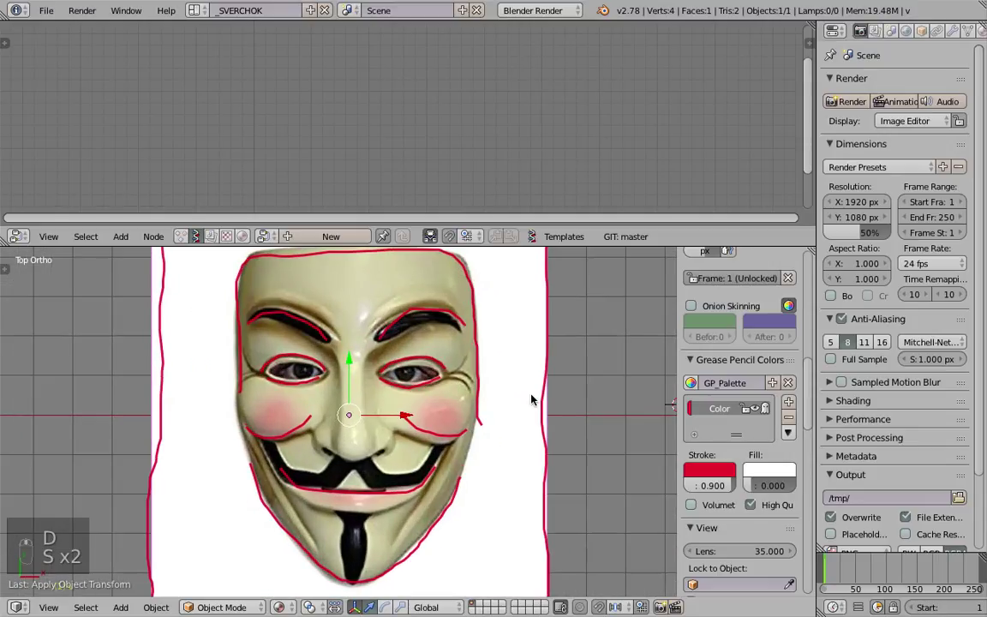
key("a")
key("d")
key("d")
key("d")
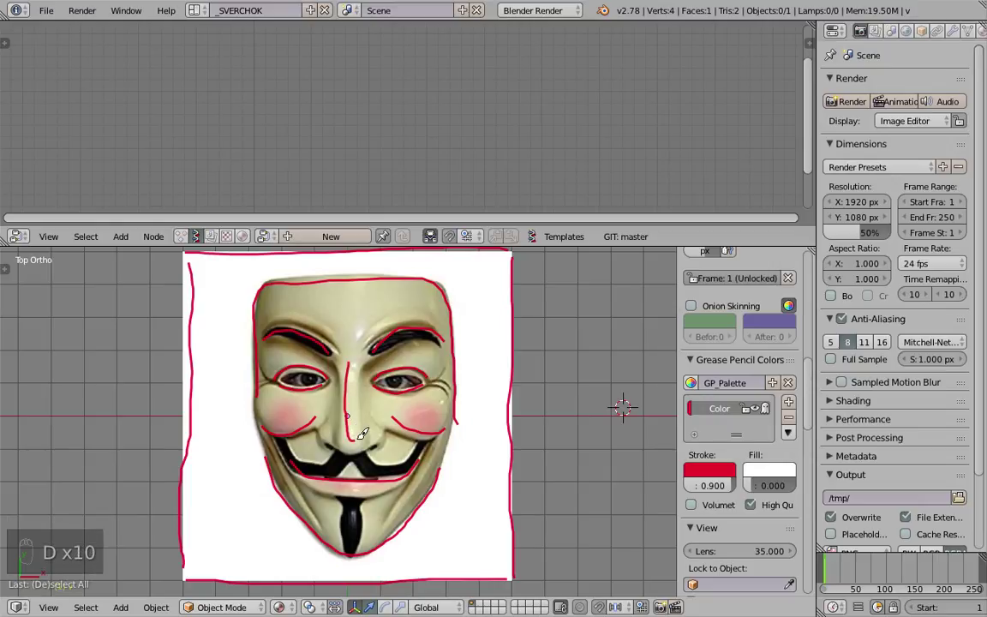
key("d")
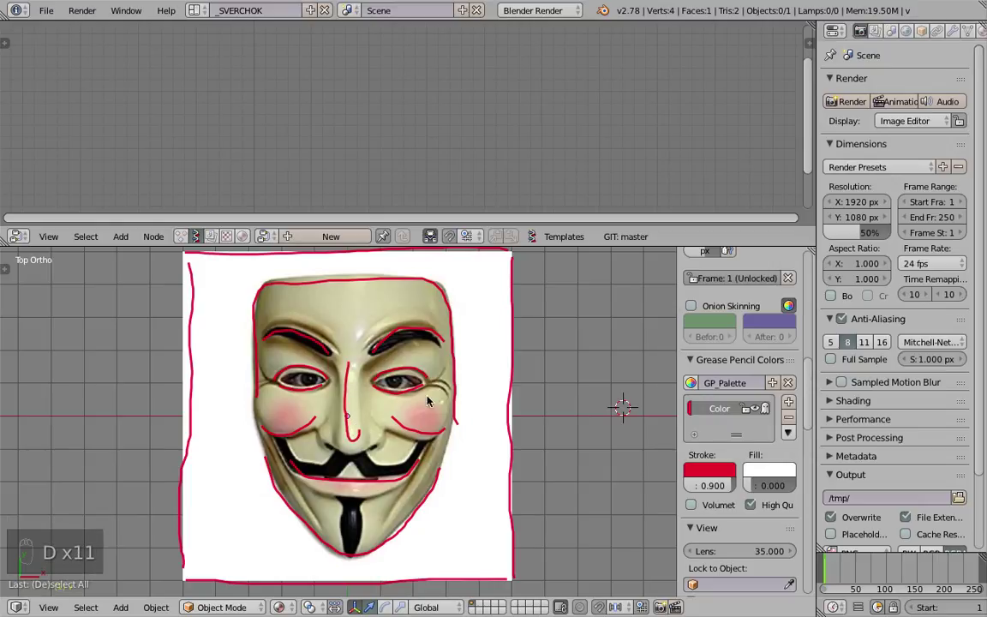
key("s")
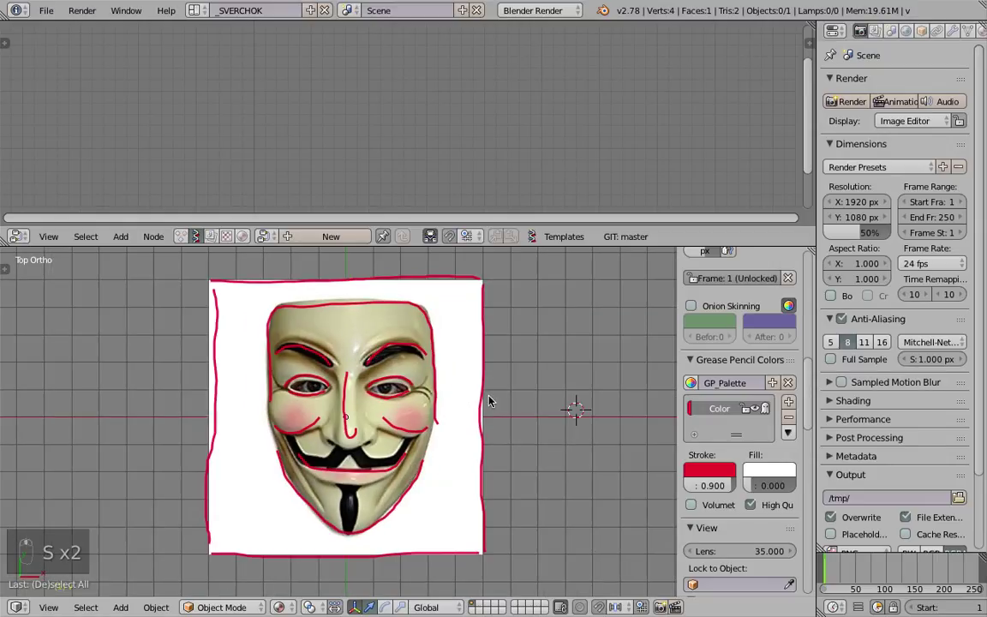
Reselect the image plane and create a new Sverchok node tree
key("a")
key("s")
left_click(352, 226)
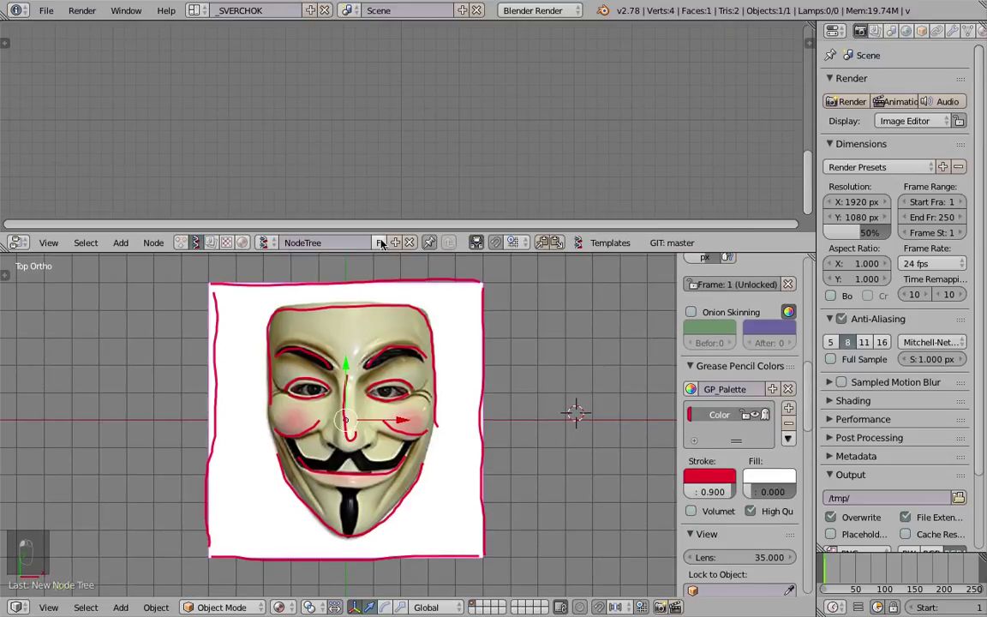
Add an Object ID Selector reading grease_pencil data from GPencil's GP_Layer and pick its frame
key("shift+a")
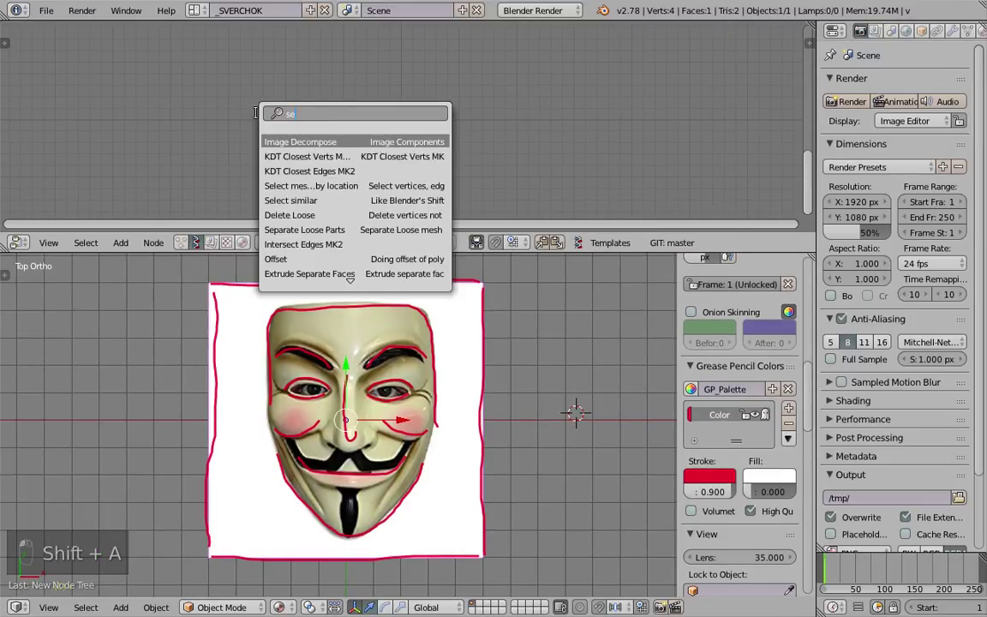
key("Down")
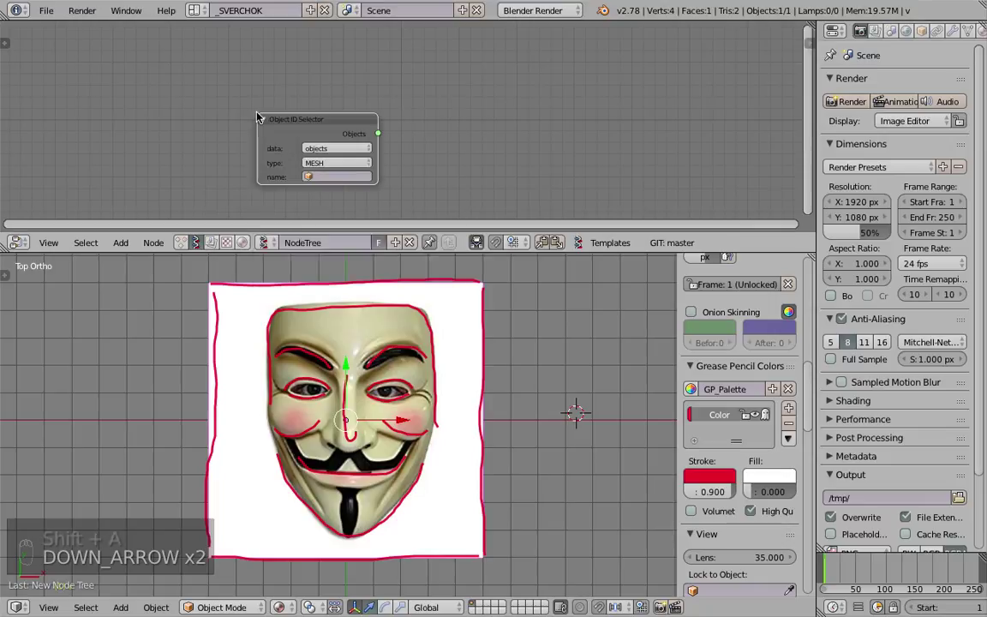
left_click_drag(293, 142, 201, 176)
left_click(207, 99)
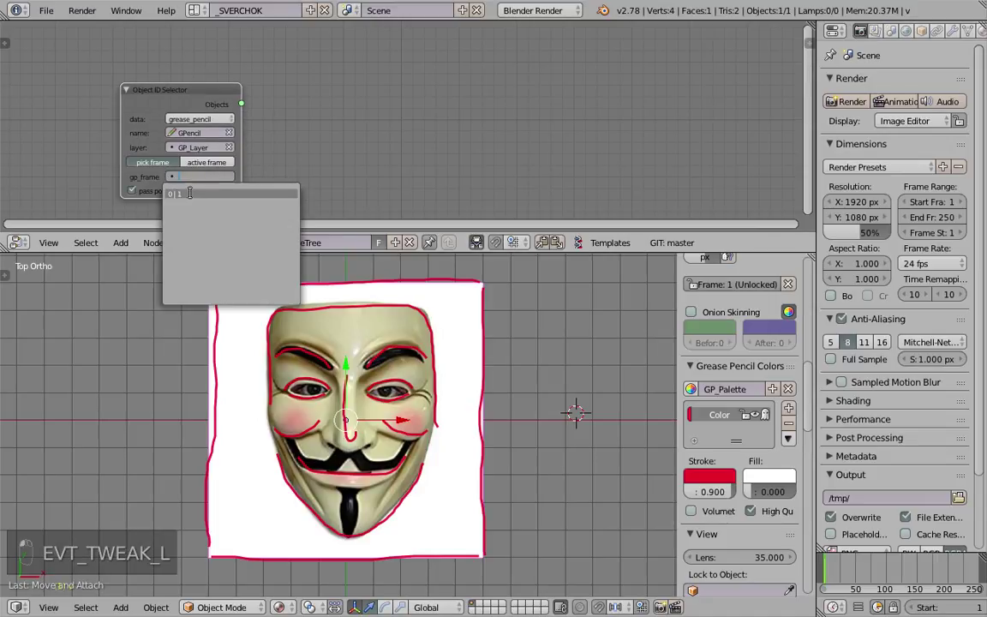
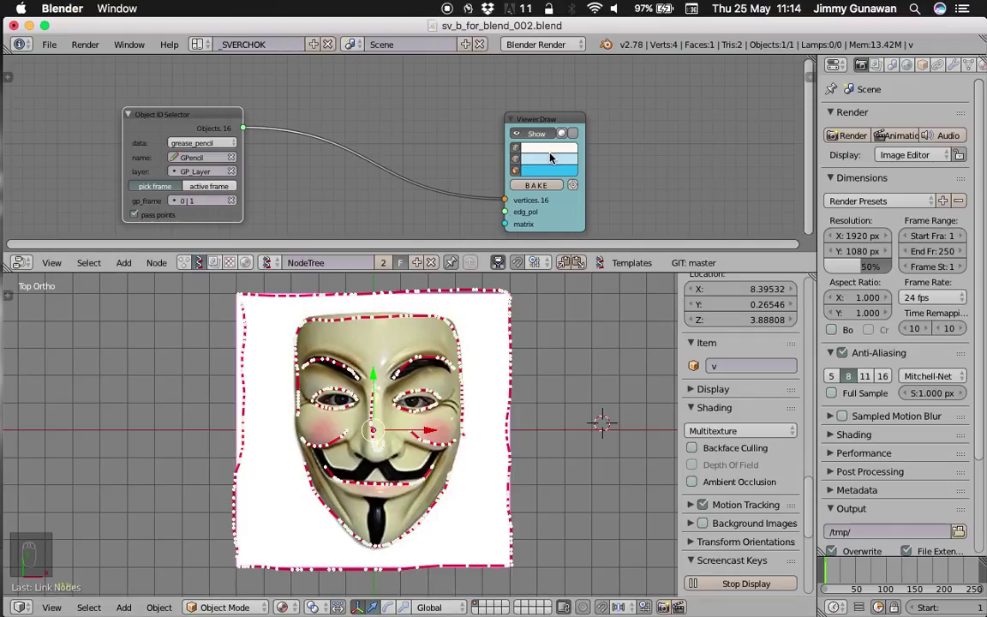
Insert a Vector Interpolation node between the selector and Viewer Draw
left_click_drag(564, 178, 358, 143)
key("s")
key("shift+a")
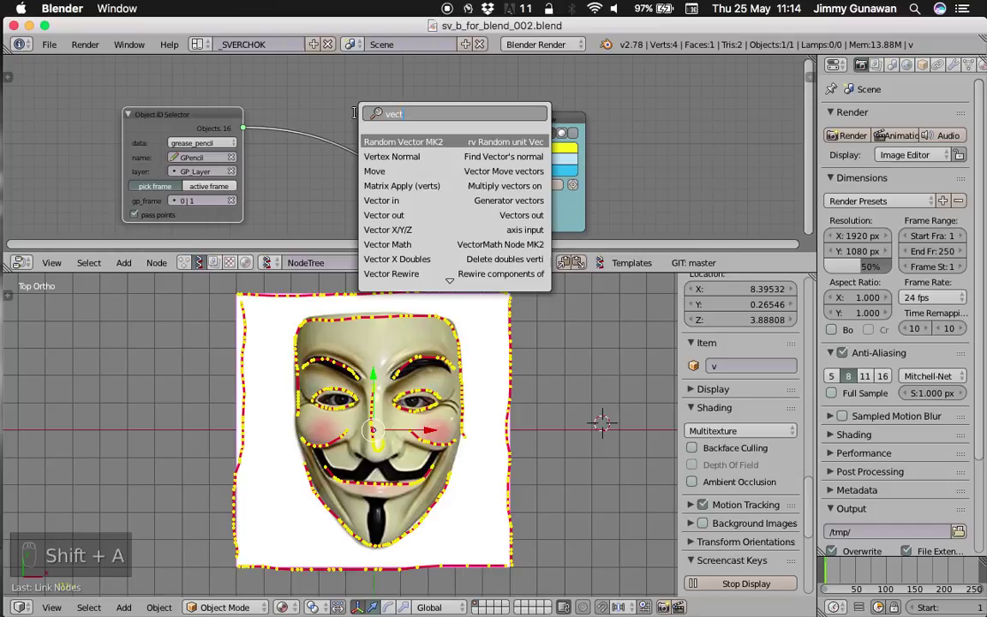
key("Down")
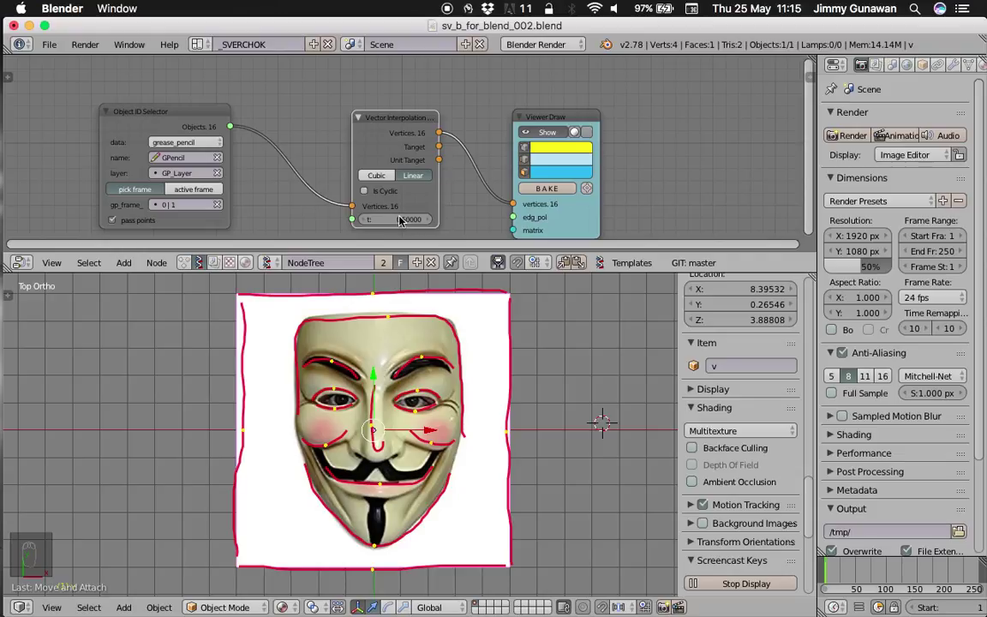
Feed a Range Float (Count, 0–1, 10 steps) into the interpolation's t input
key("s")
key("shift+a")
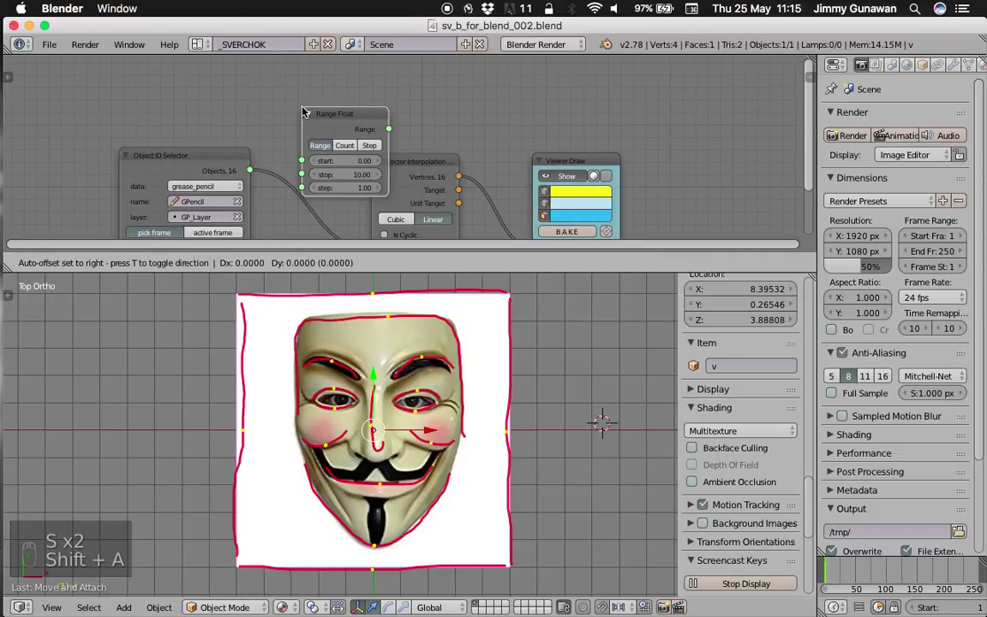
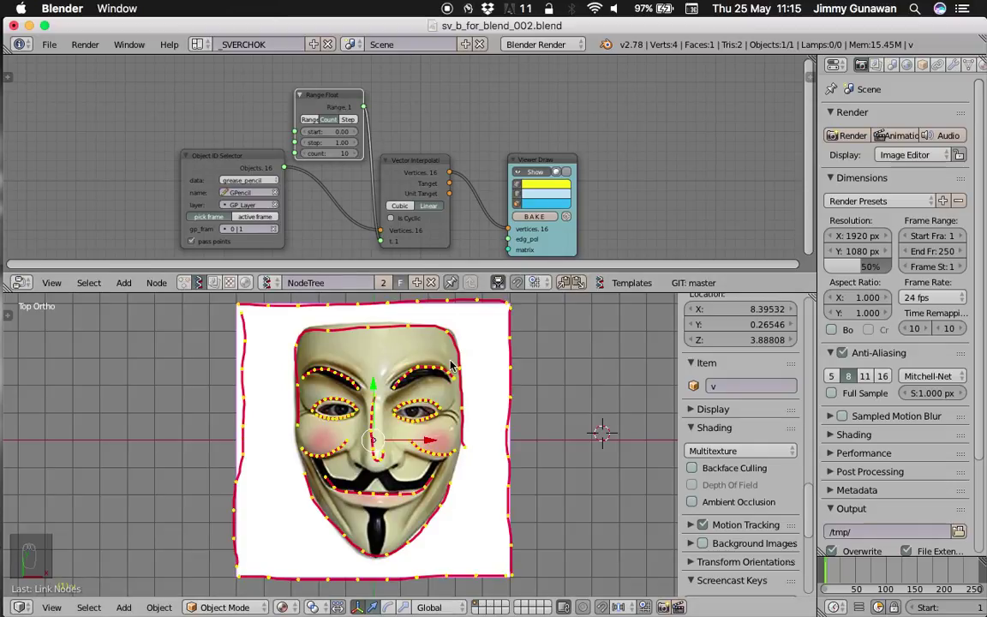
key("s")
left_click_drag(209, 160, 453, 478)
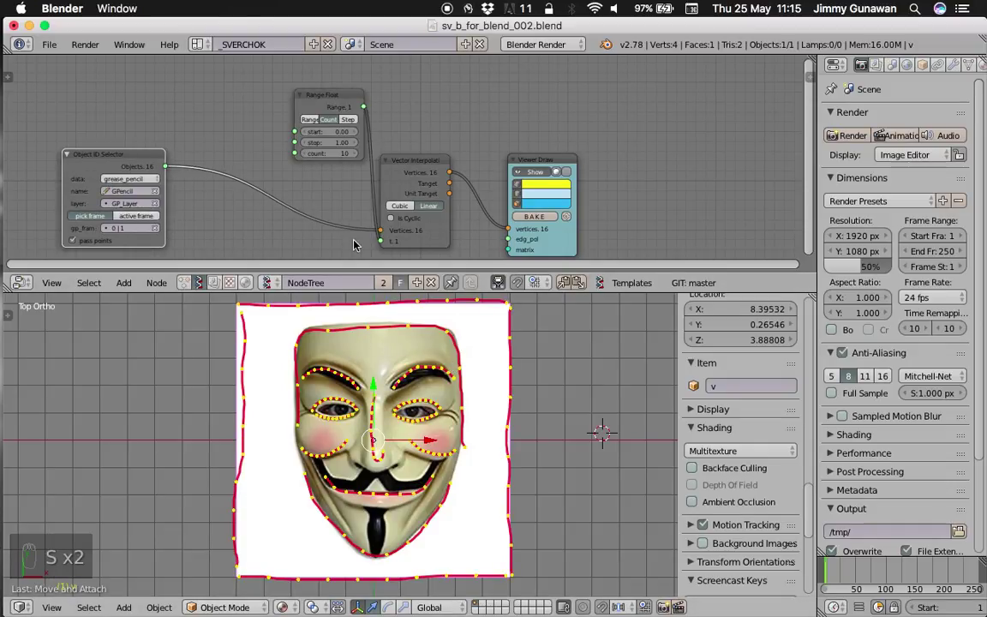
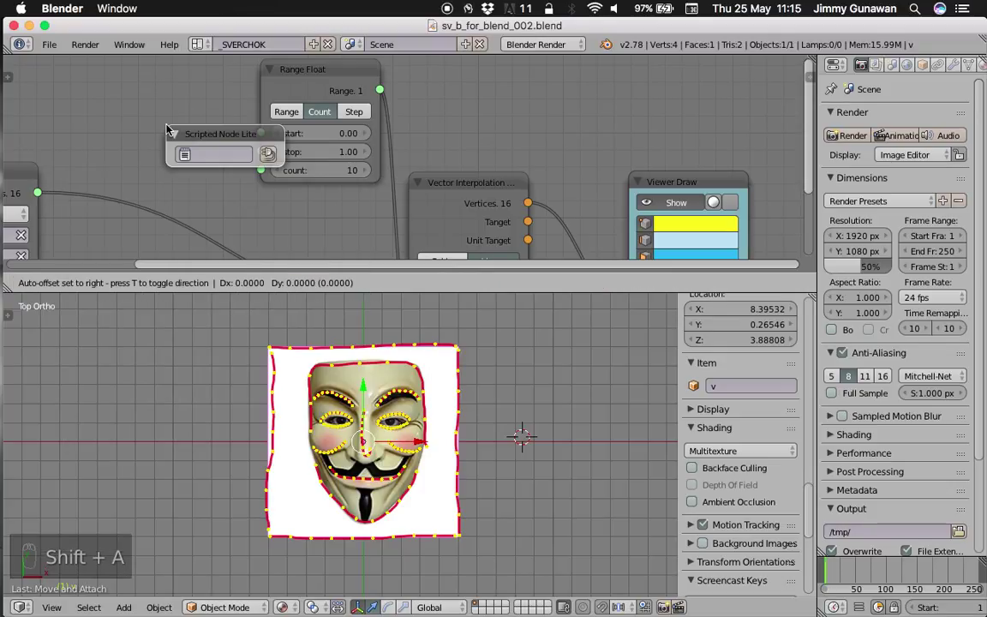
Wire an SN path_length script through a Multiply node (3.83) into the Range Float count
left_click_drag(94, 98, 199, 95)
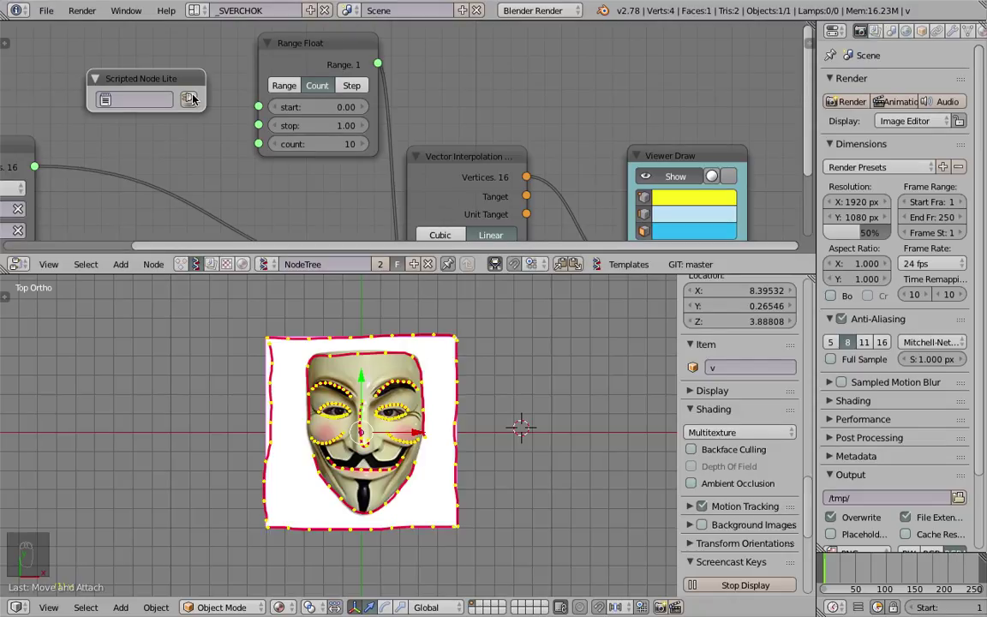
left_click_drag(199, 101, 383, 428)
left_click_drag(181, 84, 757, 356)
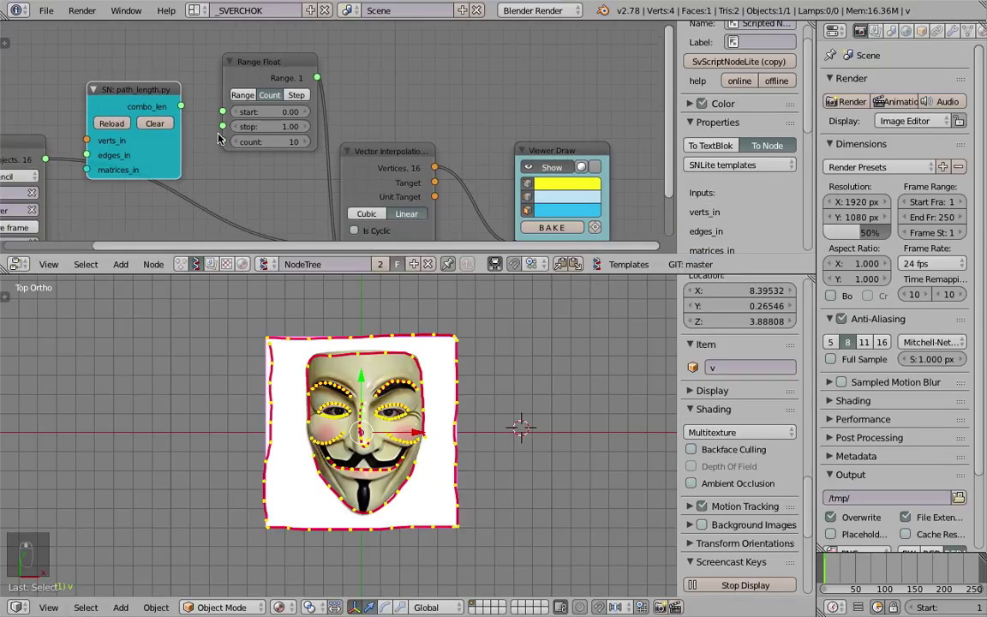
left_click_drag(150, 61, 85, 139)
left_click_drag(64, 139, 198, 83)
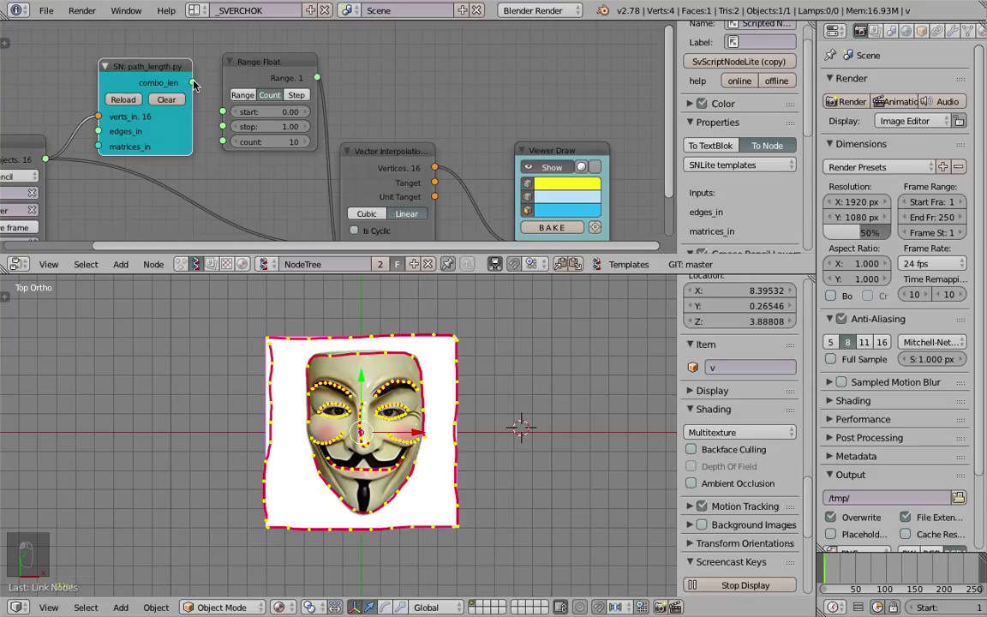
left_click_drag(216, 95, 194, 131)
left_click_drag(102, 67, 143, 77)
Search the node list for Math MK2 and zoom out over the tree
key("s")
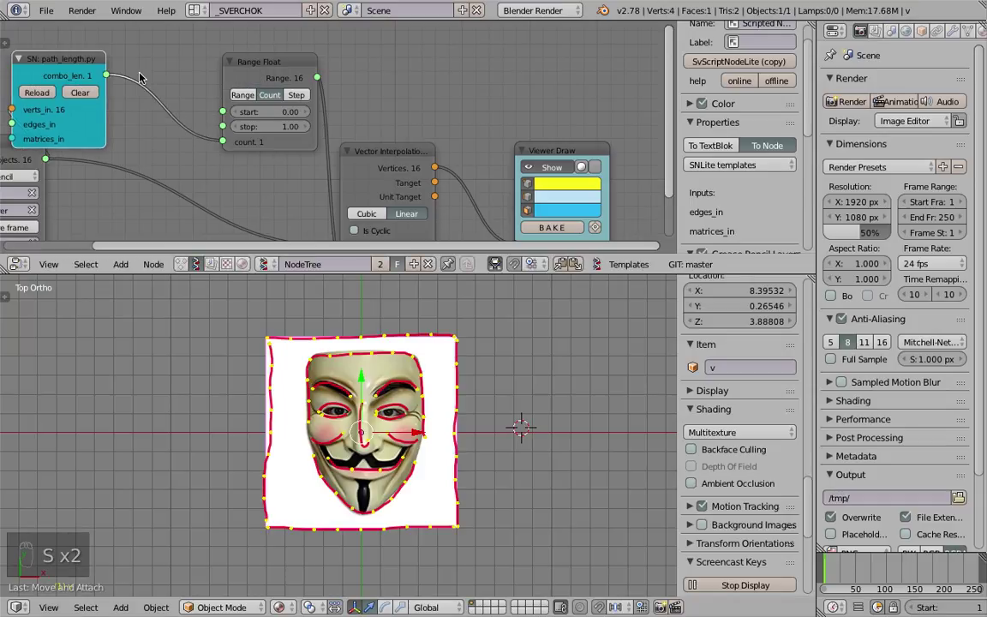
key("shift+a")
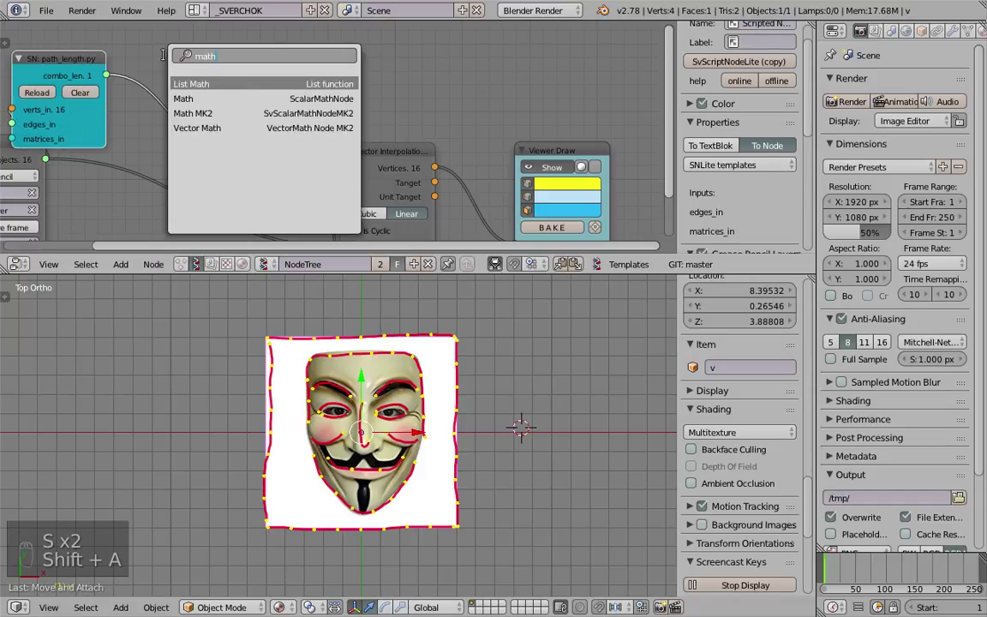
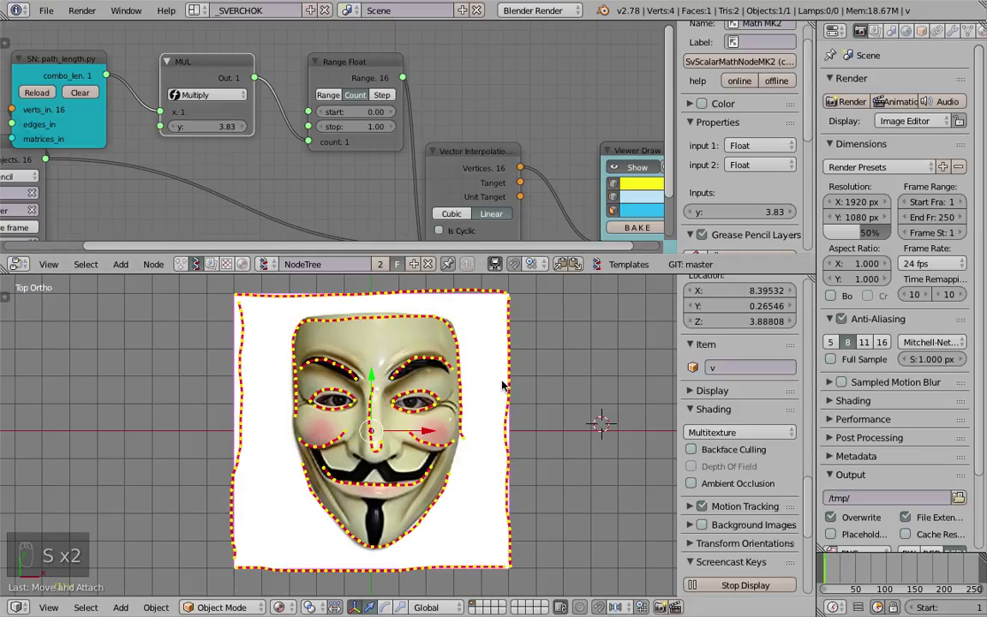
key("s")
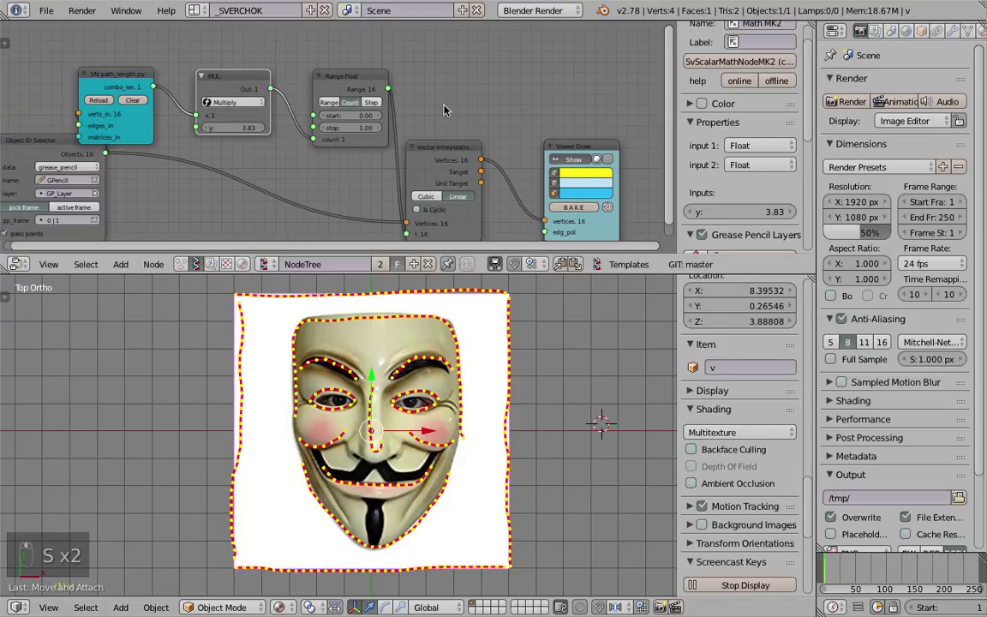
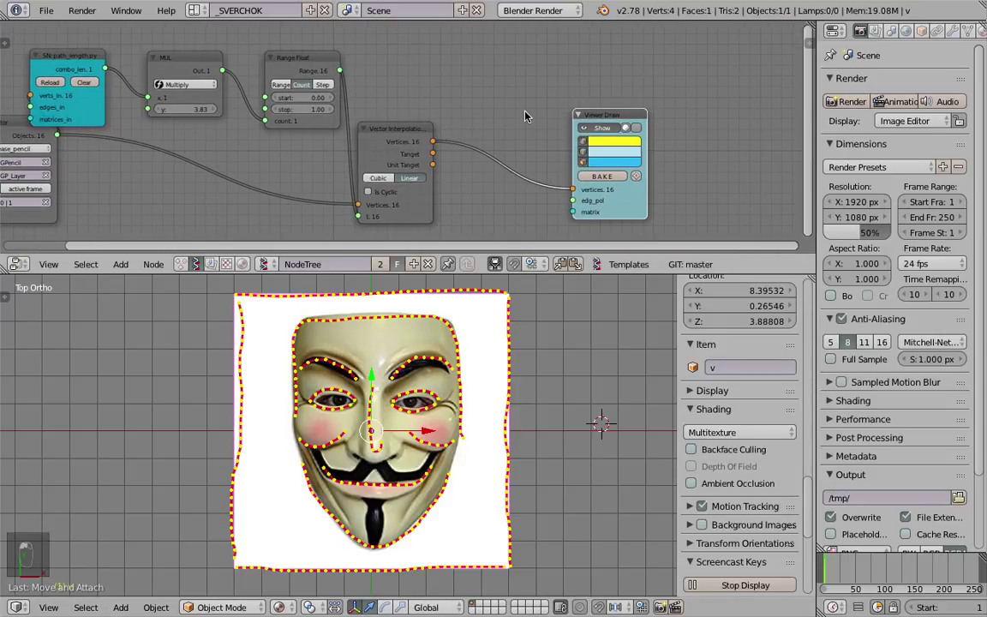
Add a UV Connection node set to Edges after Vector Interpolation
key("s")
key("shift+a")
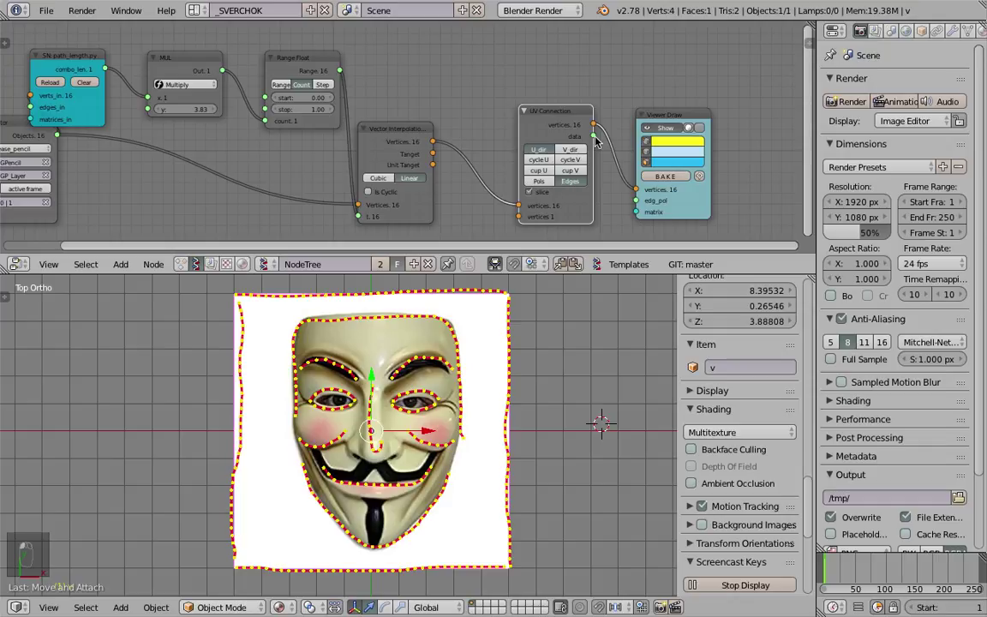
left_click(548, 158)
key("s")
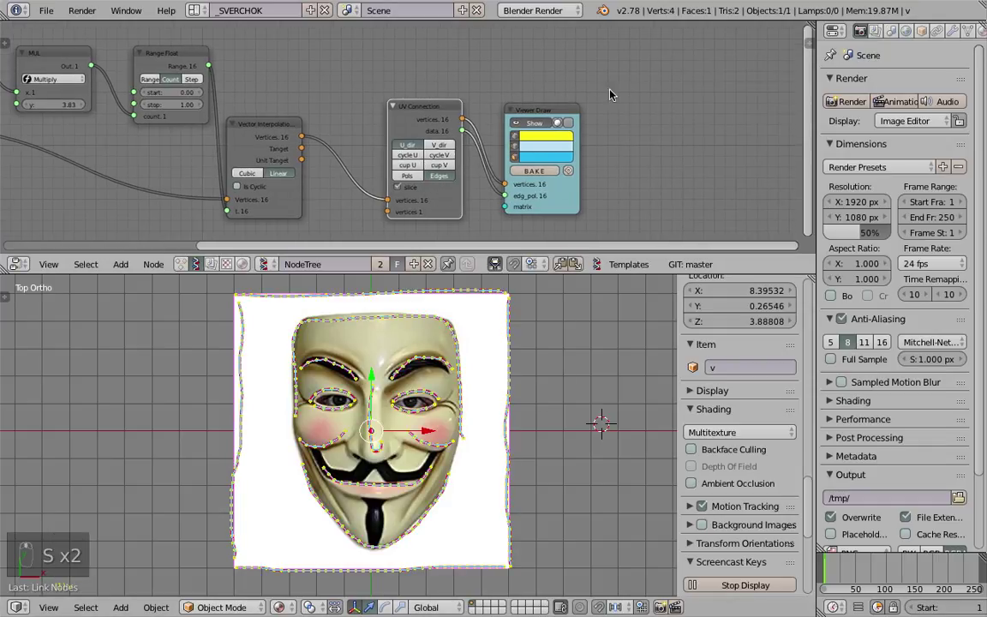
left_click_drag(610, 111, 529, 115)
Add a Mesh Join node merging all strokes and feed it into Viewer Draw
key("s")
key("shift+a")
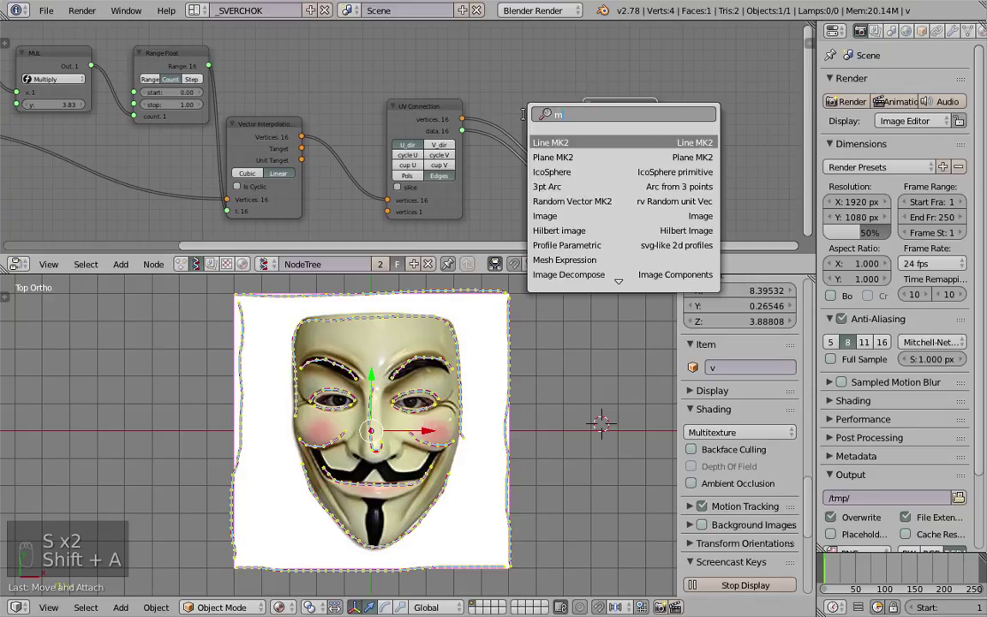
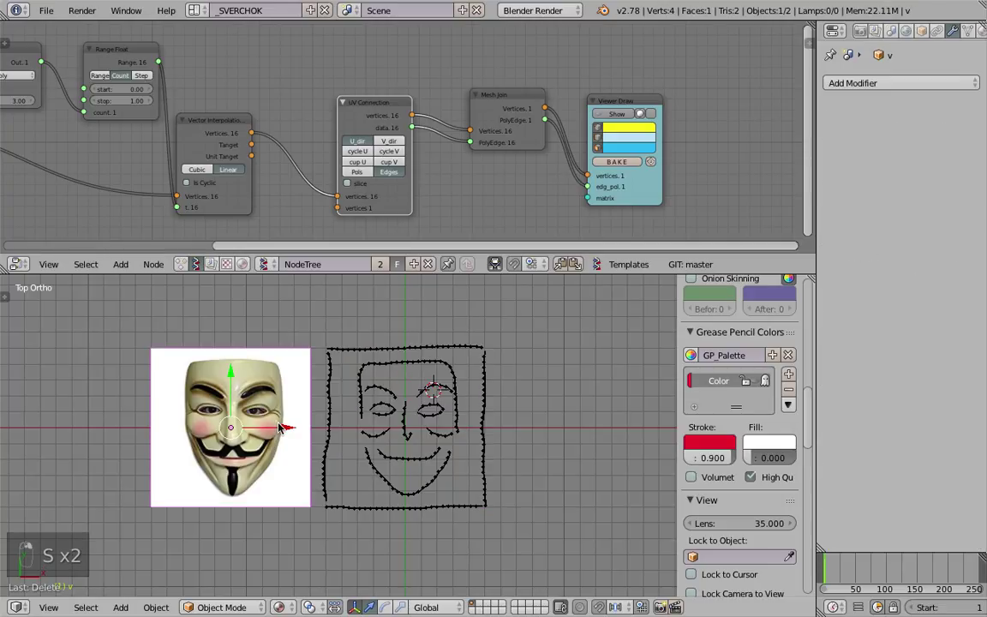
key("g")
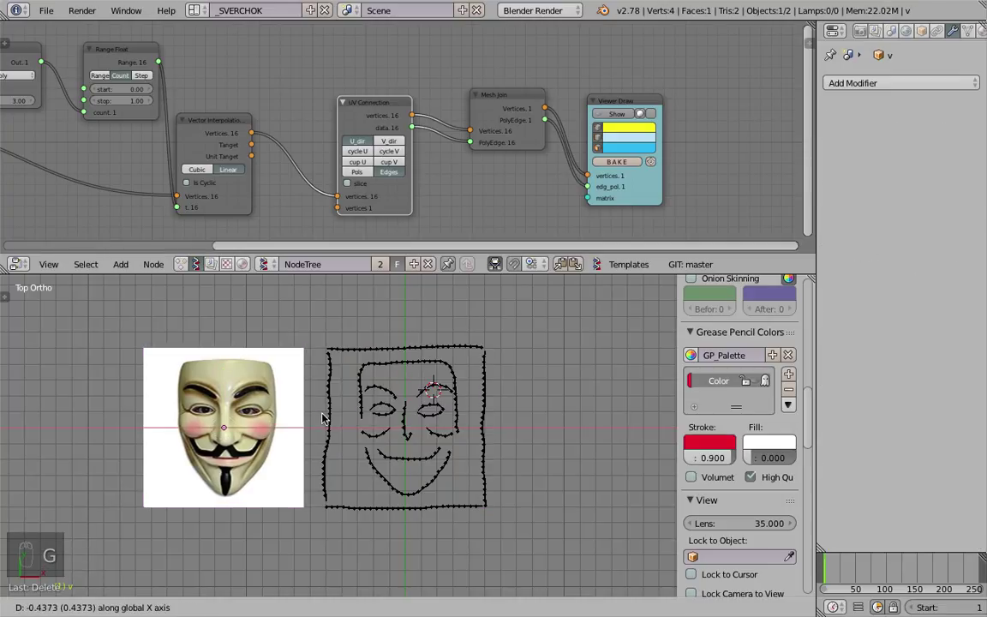
key("s")
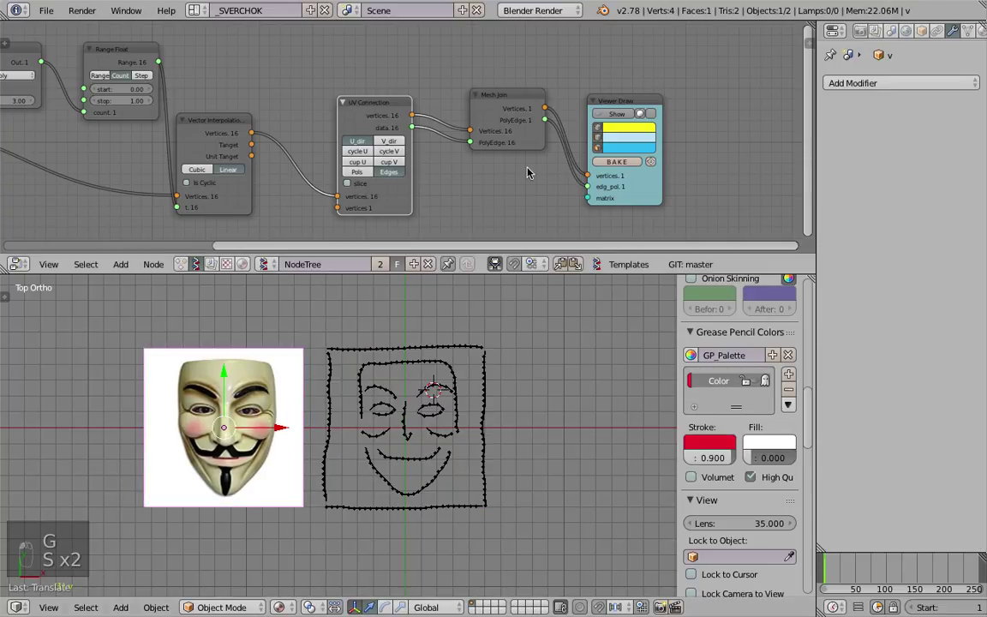
key("s")
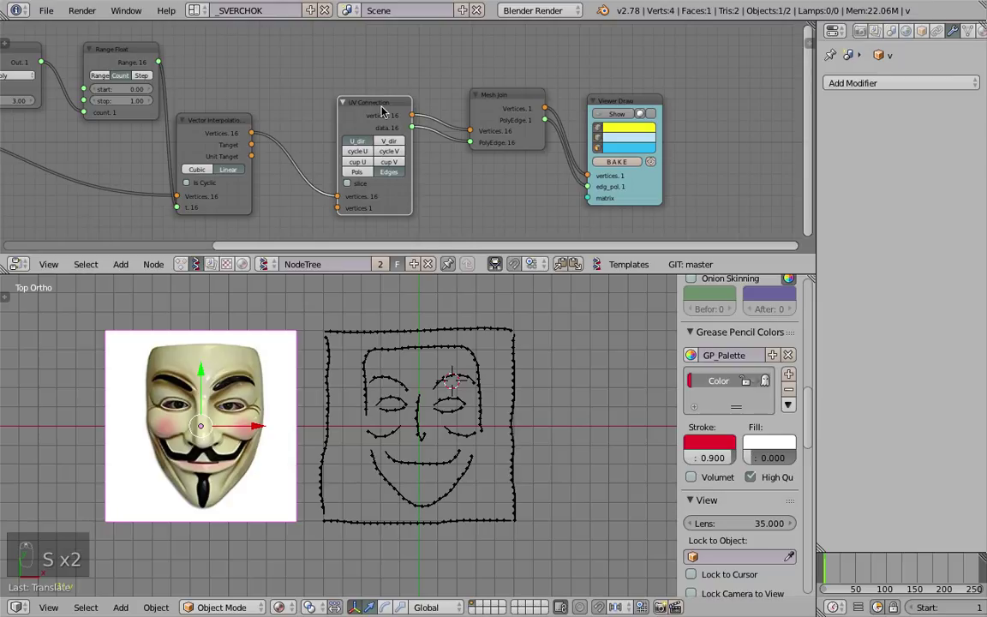
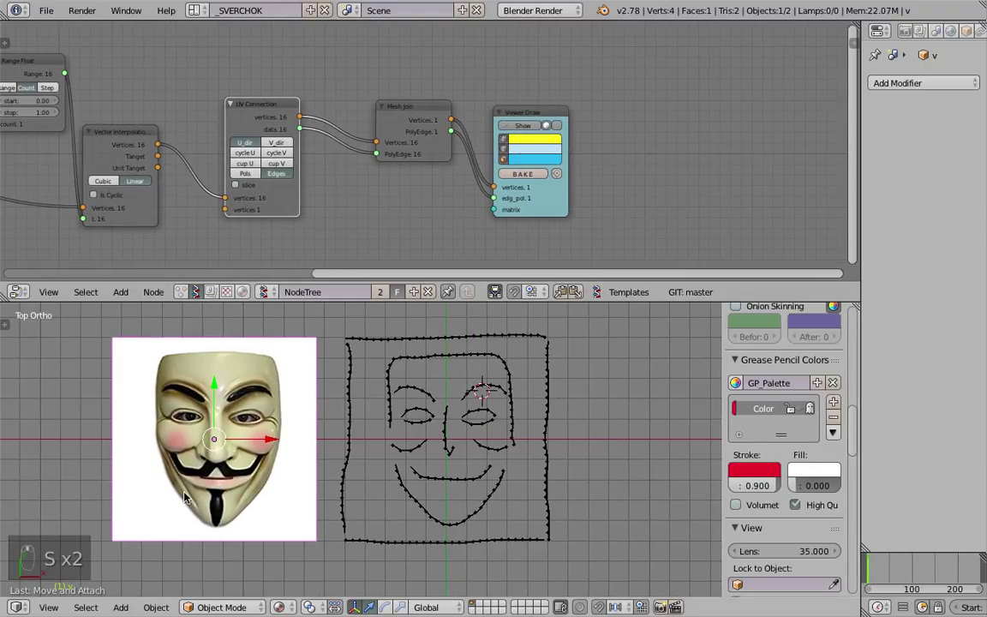
Add a Delaunay 2D node to triangulate the joined stroke points
key("shift+a")
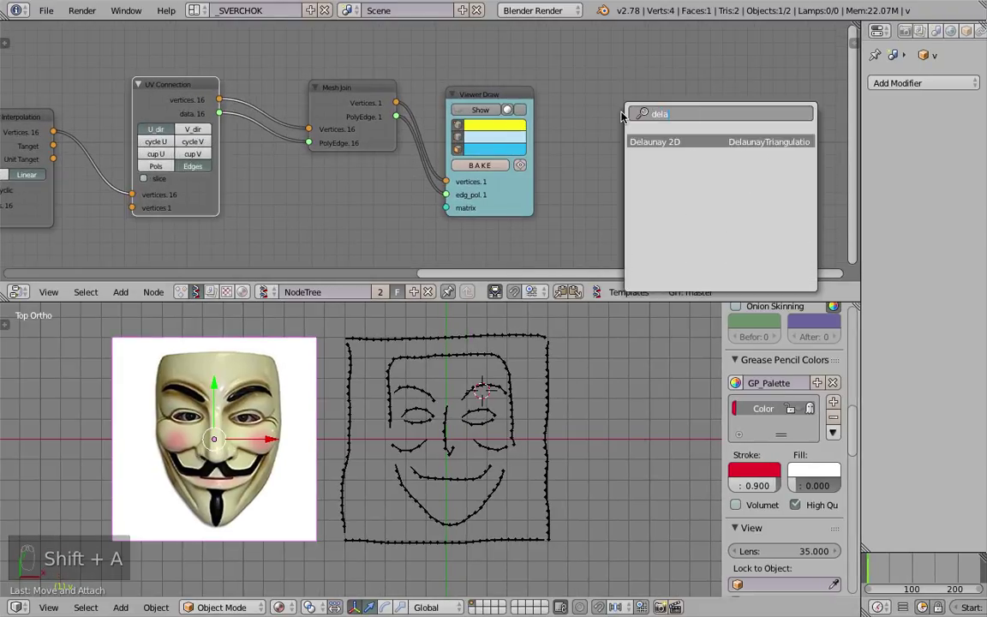
left_click(655, 92)
key("s")
key("shift+a")
left_click(304, 148)
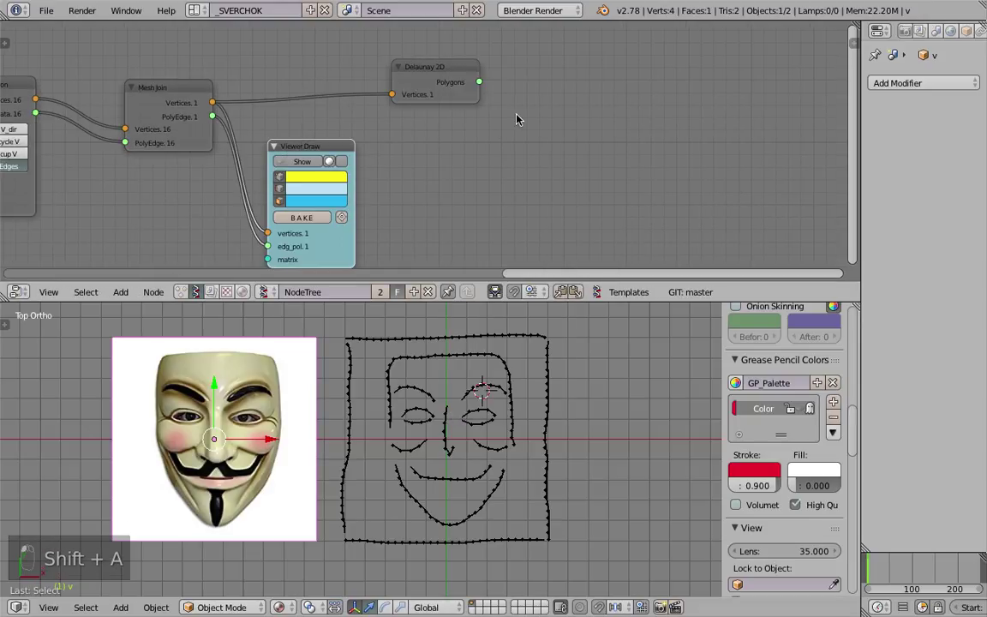
Duplicate Viewer Draw, feed it Mesh Join vertices and Delaunay polygons, and bake mesh object Sv_0
key("shift+d")
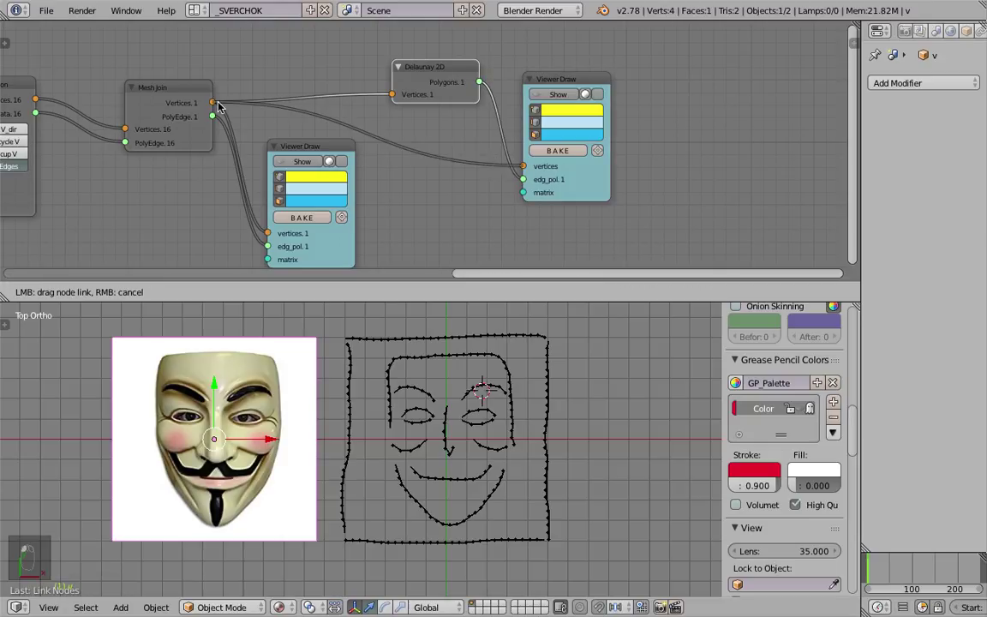
left_click_drag(558, 98, 498, 445)
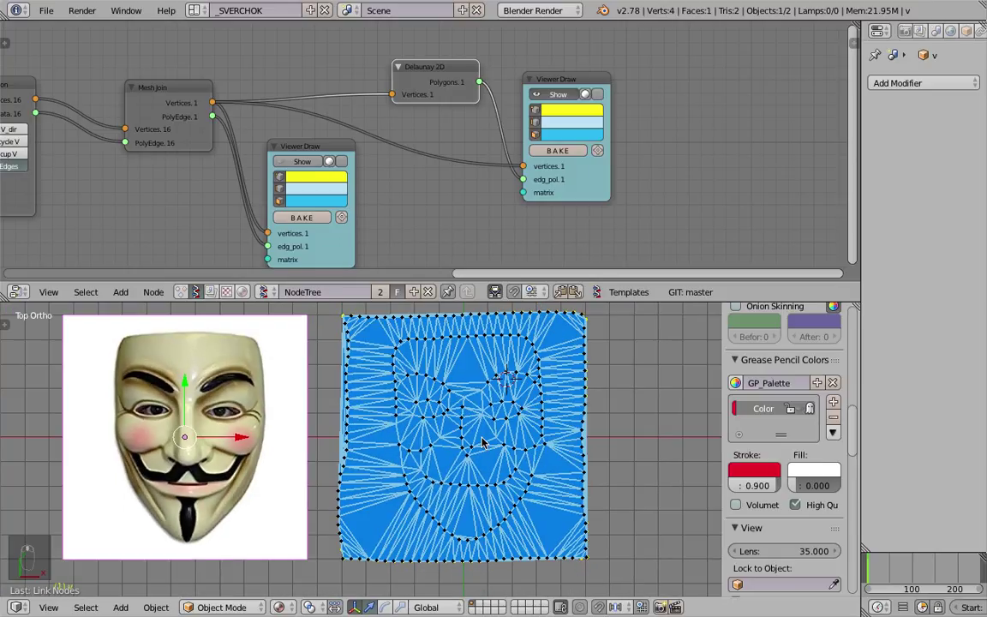
key("s")
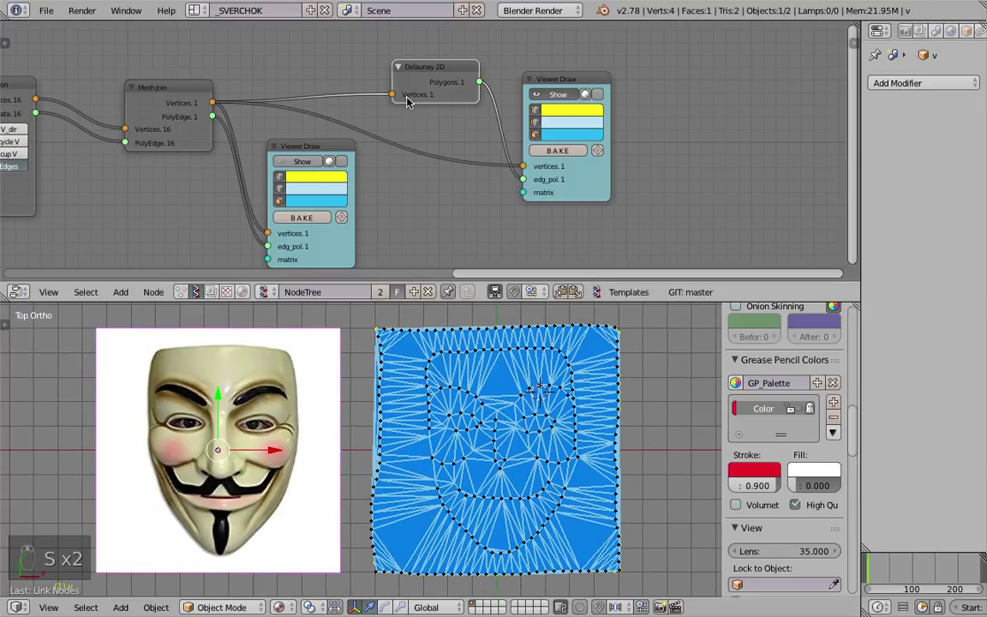
left_click_drag(413, 68, 423, 83)
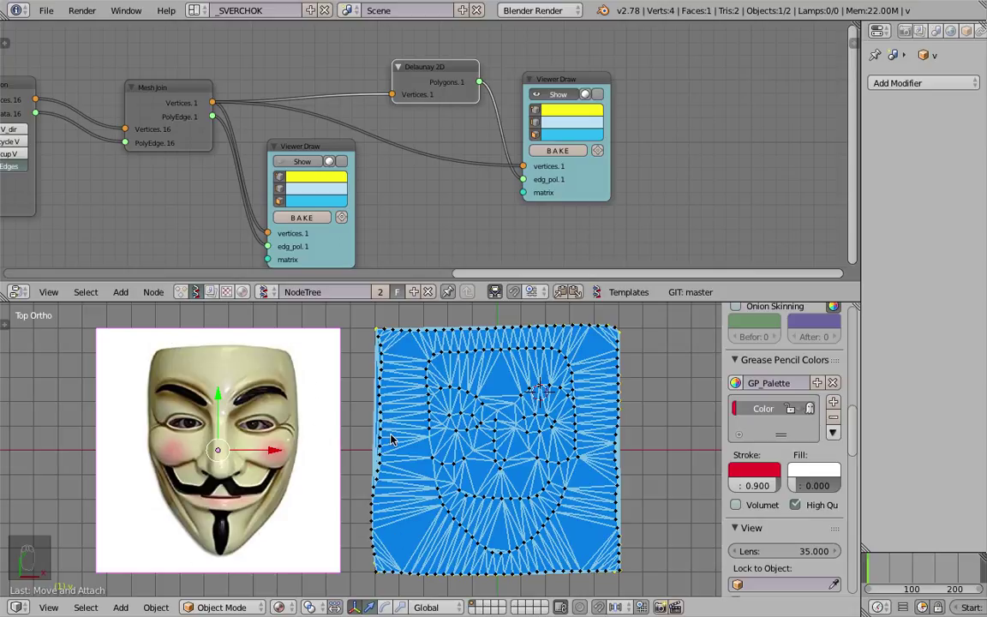
key("s")
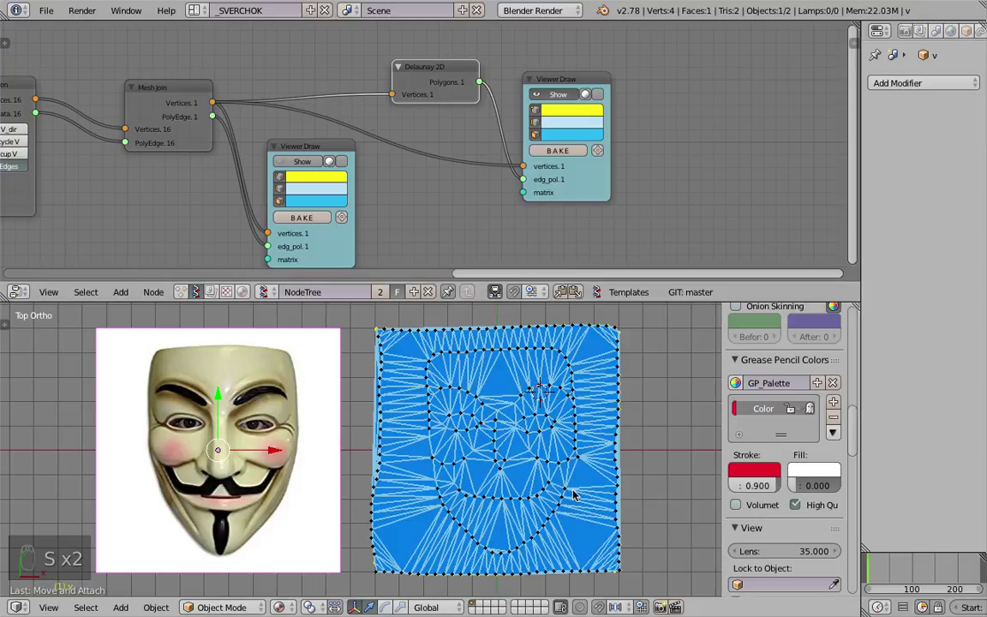
left_click_drag(562, 150, 584, 309)
key("s")
left_click(593, 399)
key("s")
key("Tab")
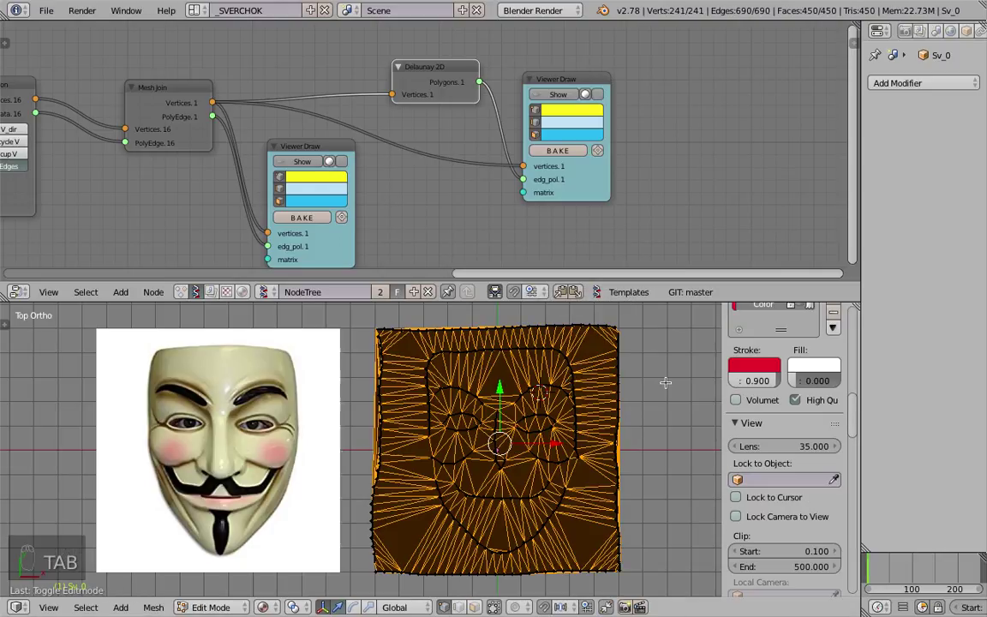
key("space")
key("Down")
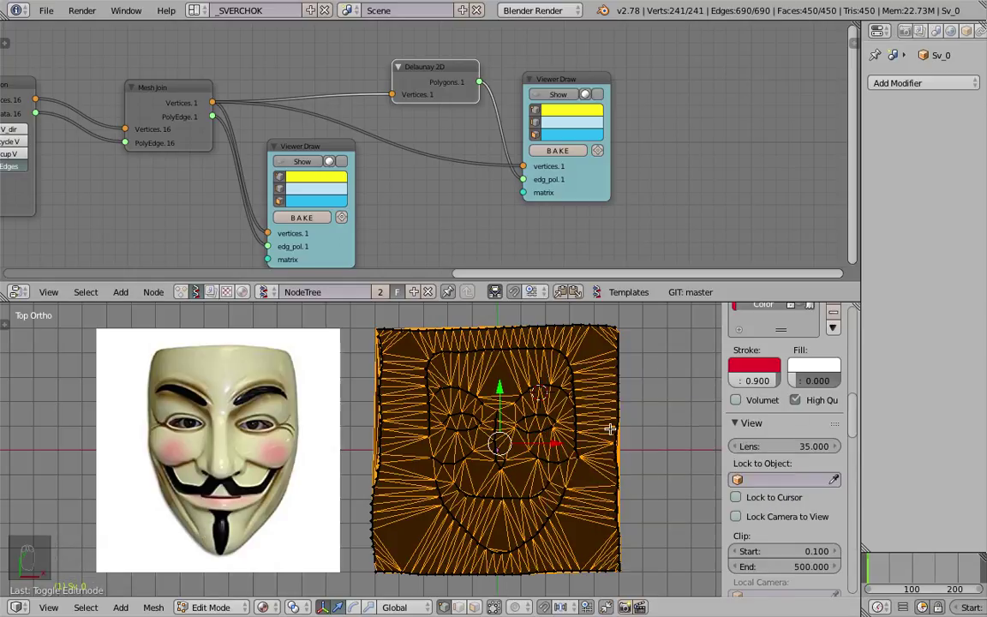
key("space")
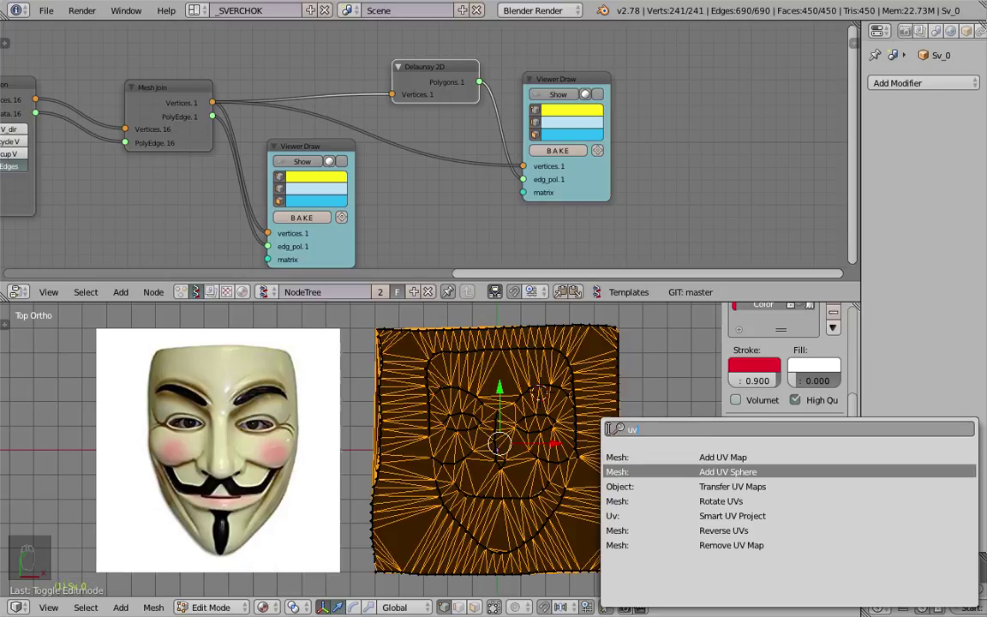
key("Down")
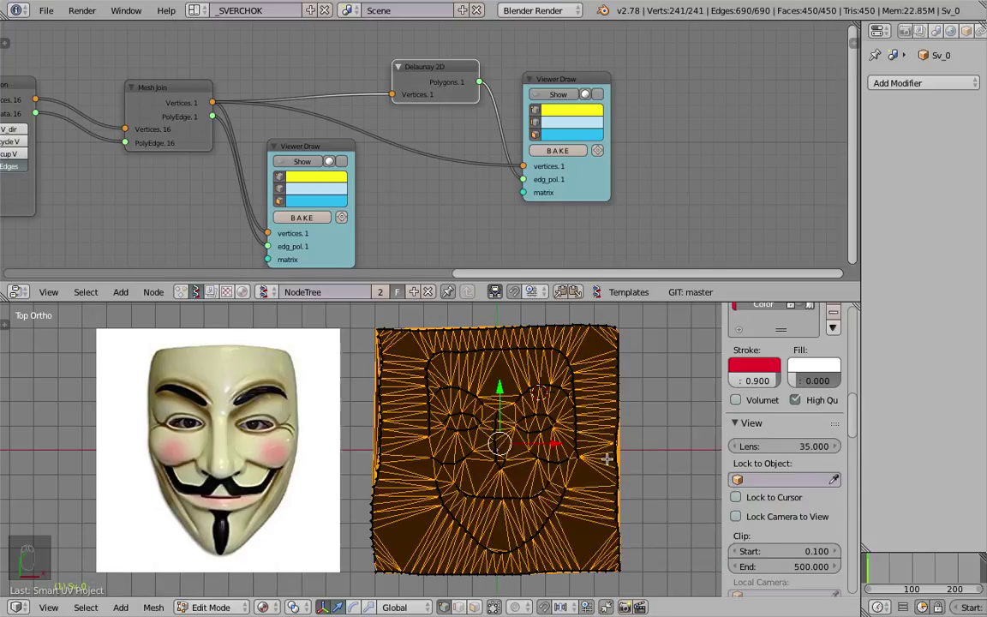
key("Tab")
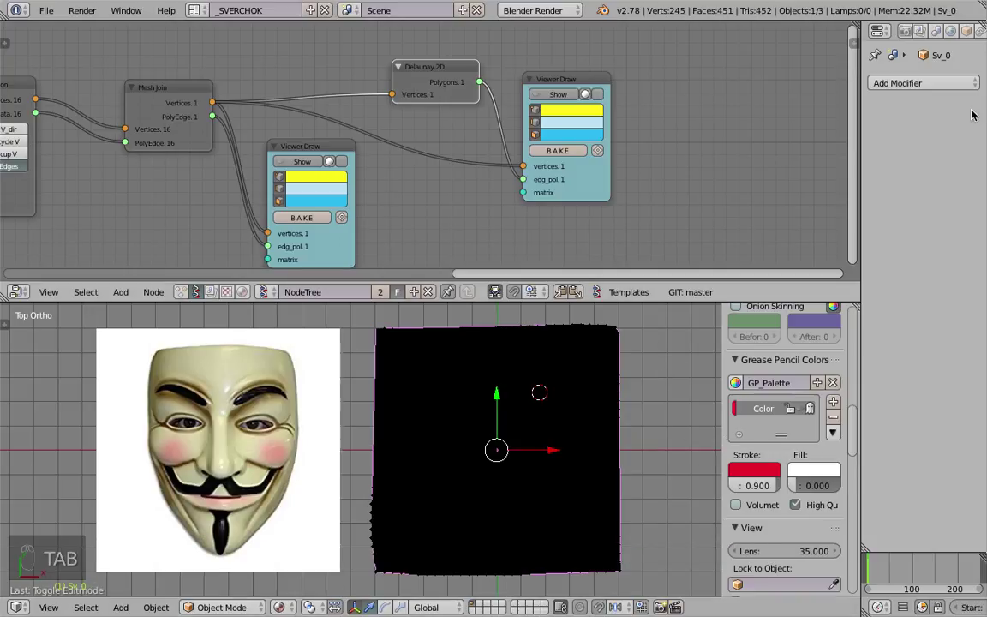
Assign the mask material to the baked Sv_0 mesh
left_click_drag(961, 34, 668, 399)
key("s")
left_click_drag(668, 399, 616, 387)
left_click_drag(616, 387, 602, 386)
left_click(604, 384)
UV-map Sv_0 with Project From View in Edit Mode, then return to Object Mode
key("Tab")
left_click(605, 385)
left_click(697, 386)
key("u")
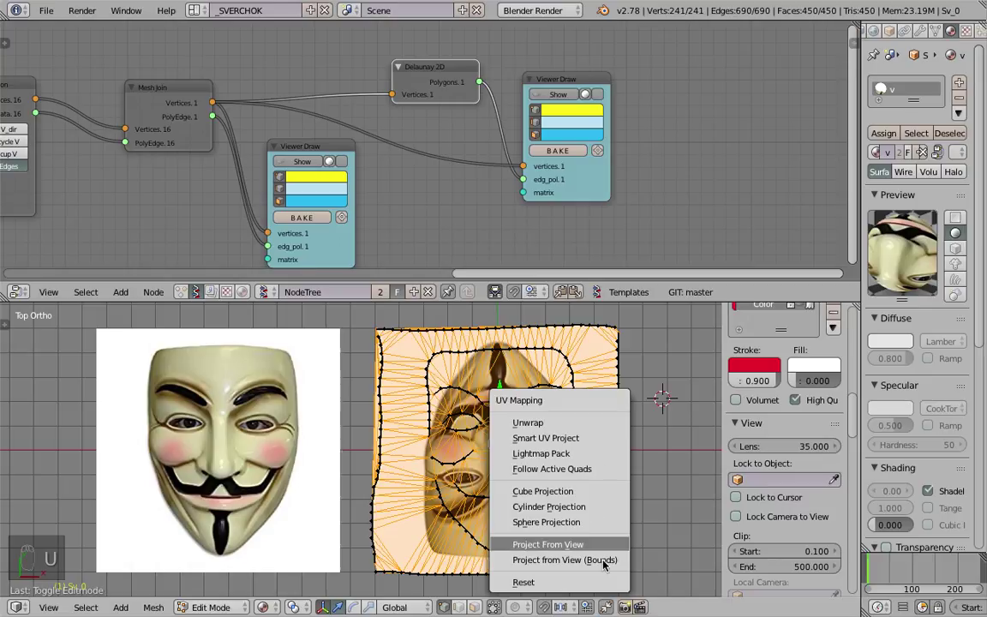
key("Tab")
key("s")
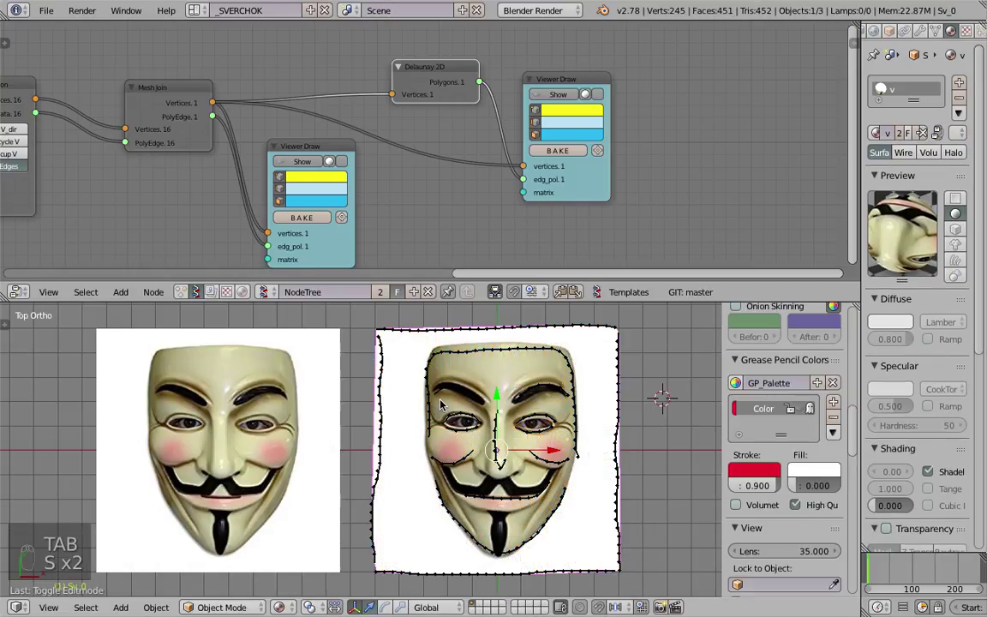
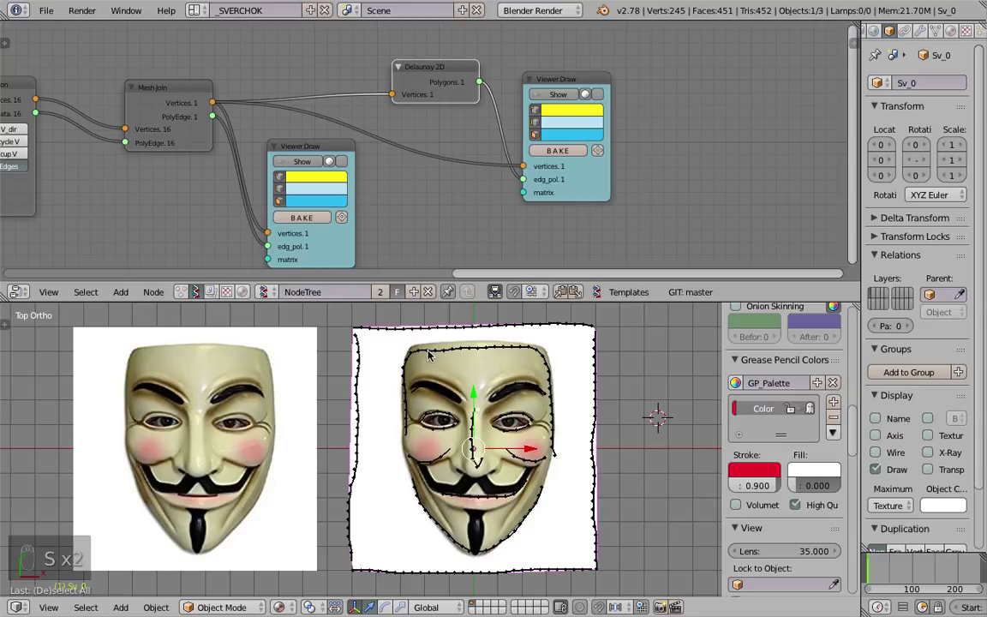
Parent the mask mesh to the armature with automatic weights via Ctrl+P
left_click_drag(364, 358, 368, 358)
key("ctrl+p")
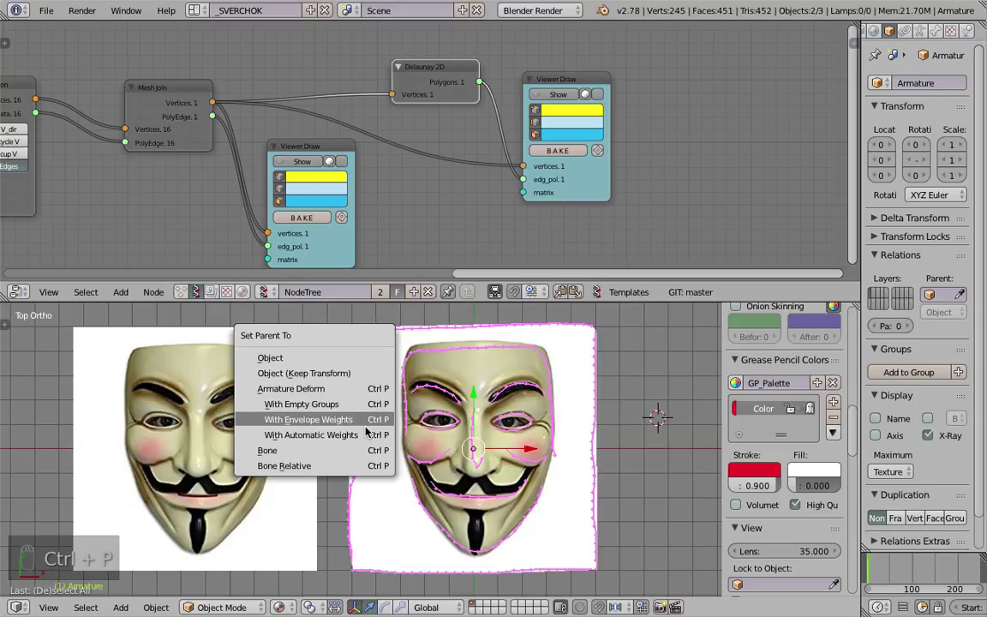
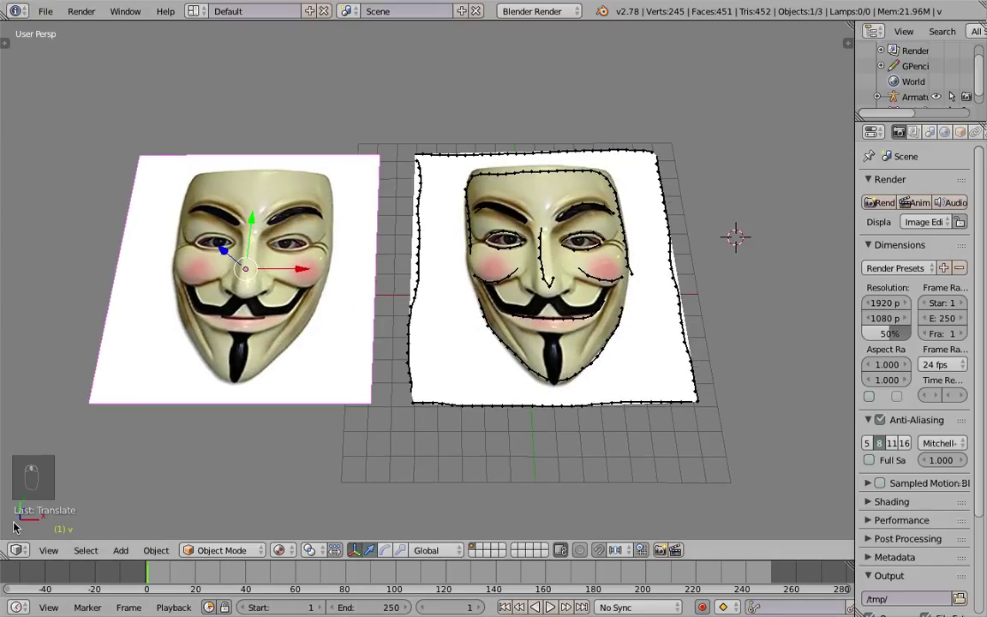
View the rig from above and test-move a few bones to see how the chain drags together
middle_click(553, 259)
key("s")
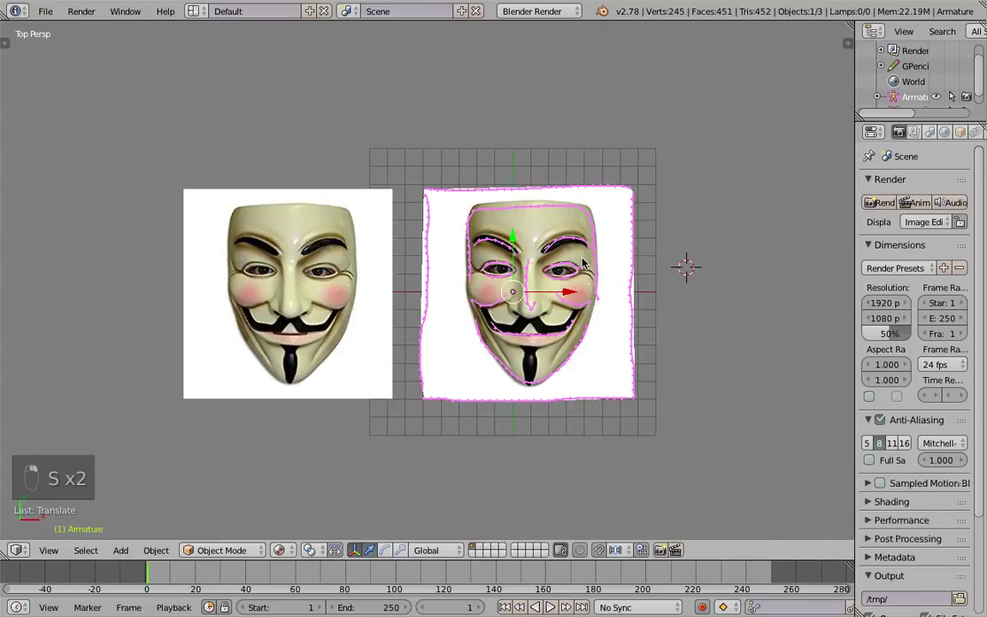
left_click_drag(591, 251, 690, 254)
key("Tab")
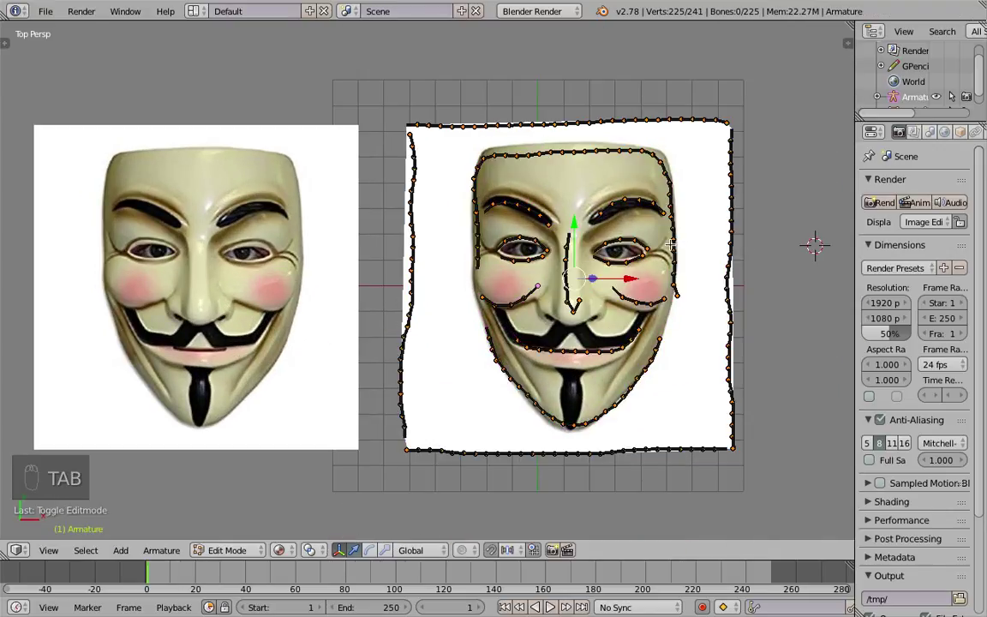
key("Tab")
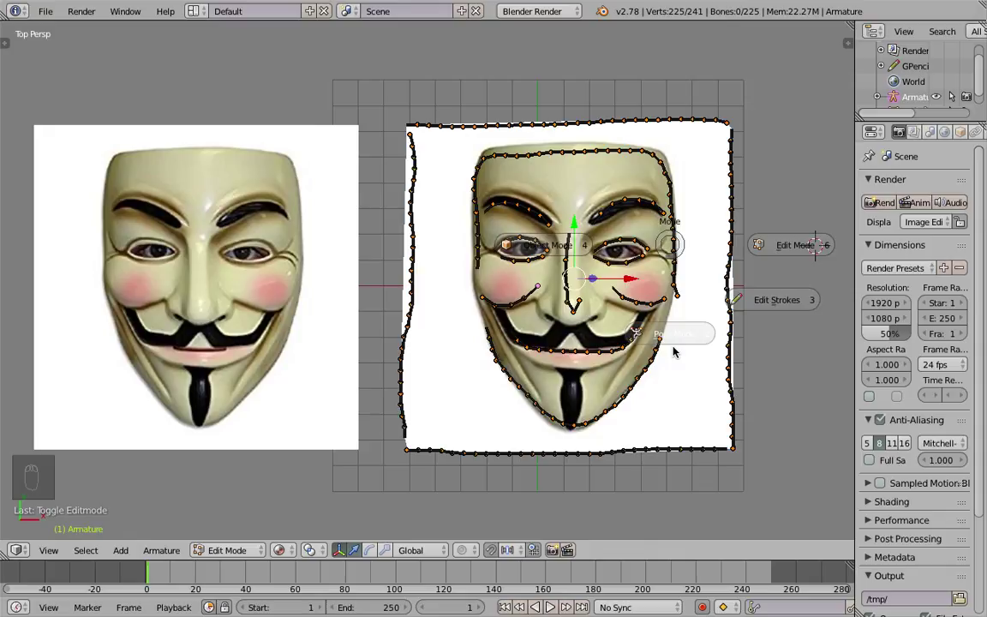
left_click_drag(676, 284, 691, 221)
key("g")
left_click_drag(684, 214, 838, 179)
key("g")
left_click_drag(669, 156, 625, 135)
key("g")
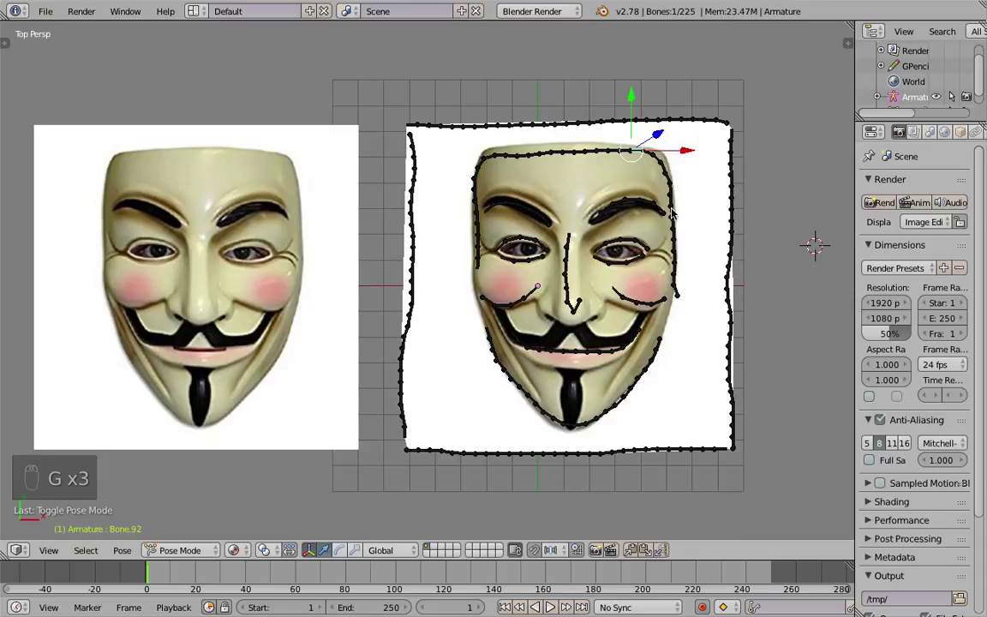
In Edit Mode select all bones, run Clear Parent, then test-move bones again
key("Tab")
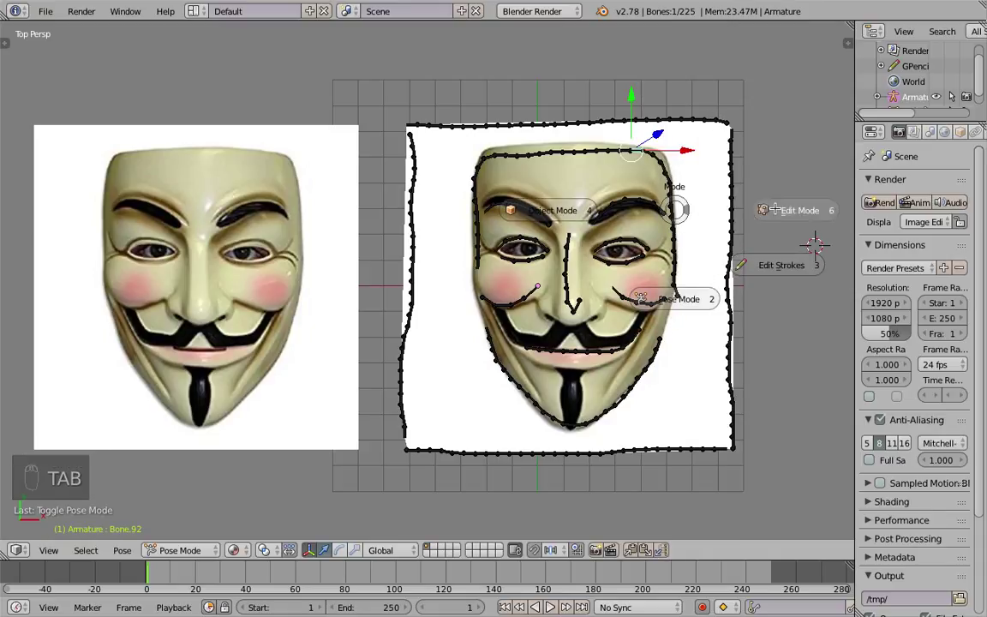
key("a")
key("a")
key("space")
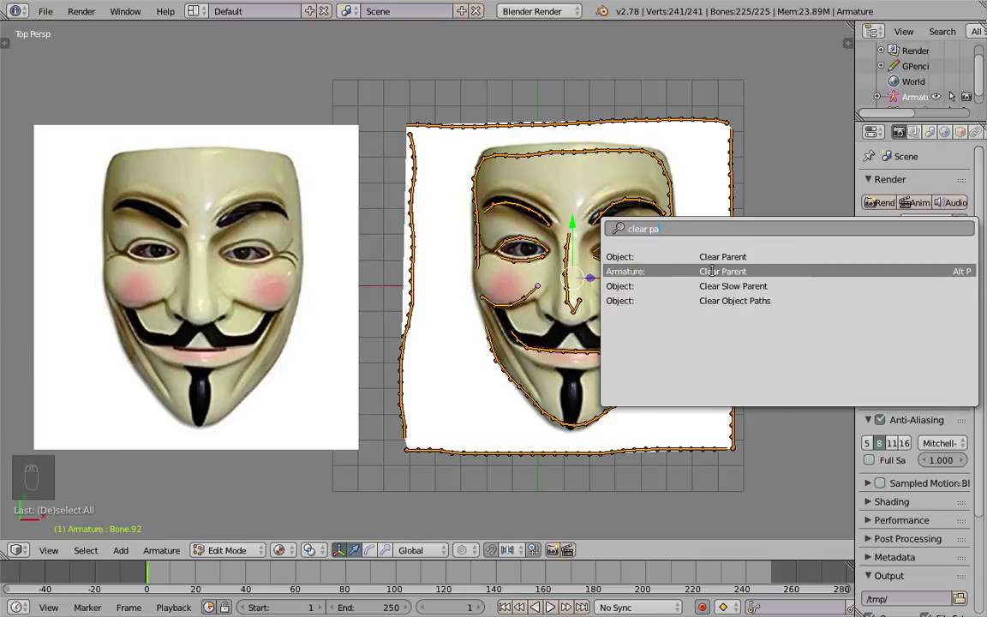
key("Tab")
left_click_drag(674, 243, 740, 216)
key("g")
key("g")
left_click_drag(648, 206, 689, 217)
key("g")
Repeat Clear Parent on every bone, return to Pose Mode and deselect
key("Tab")
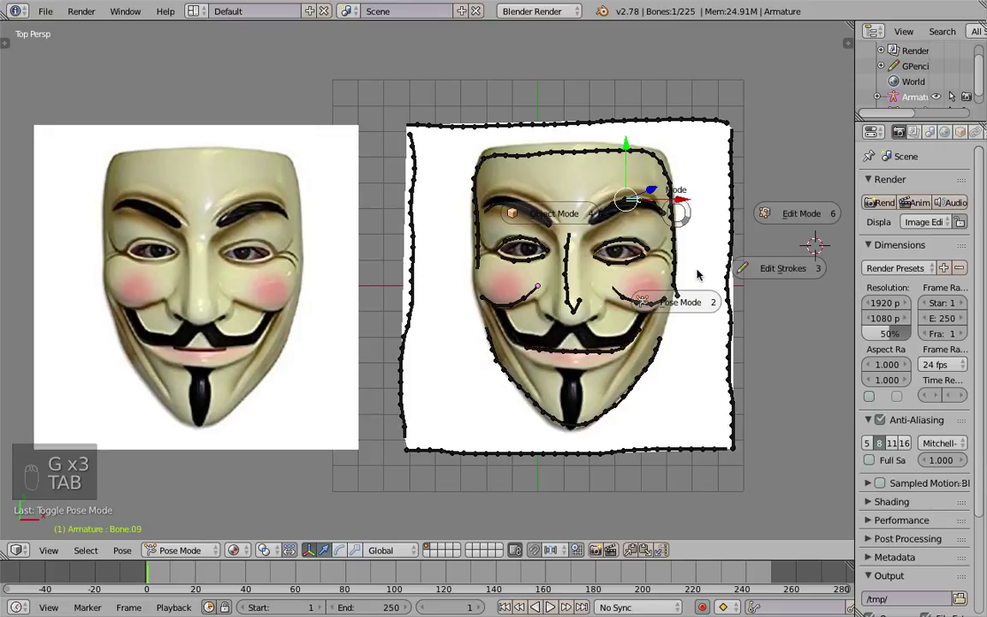
key("Tab")
key("a")
key("a")
key("space")
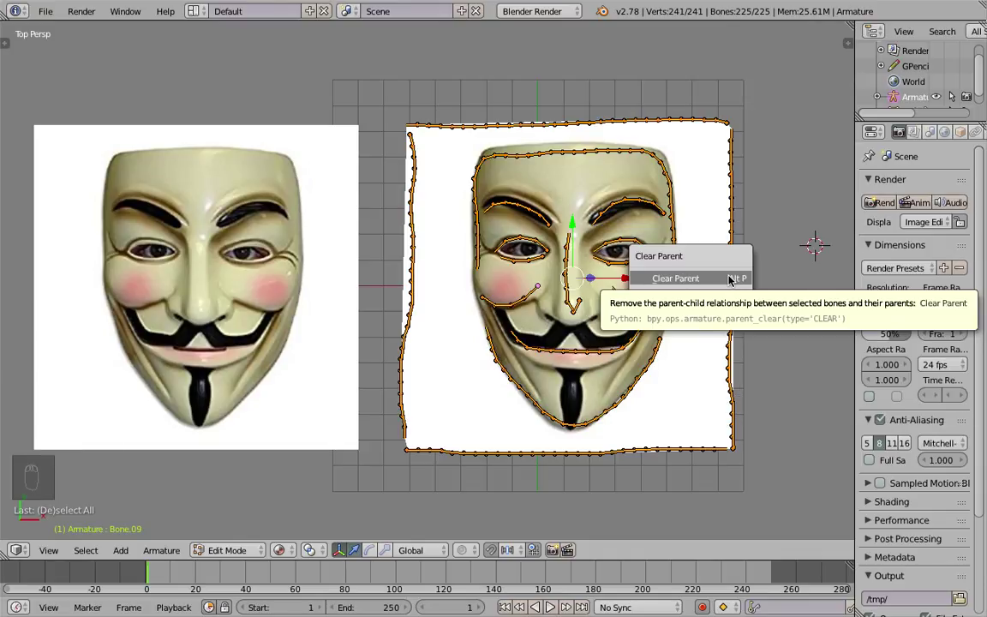
key("Tab")
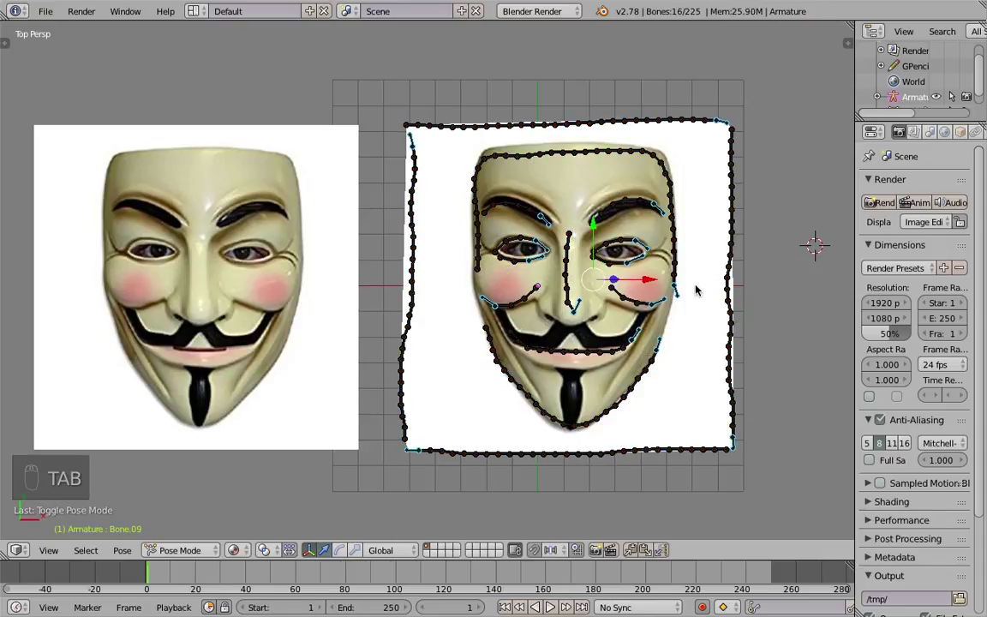
left_click(680, 256)
Keyframe the whole rig's starting pose at frame 1 and play forward to frame 26
key("g")
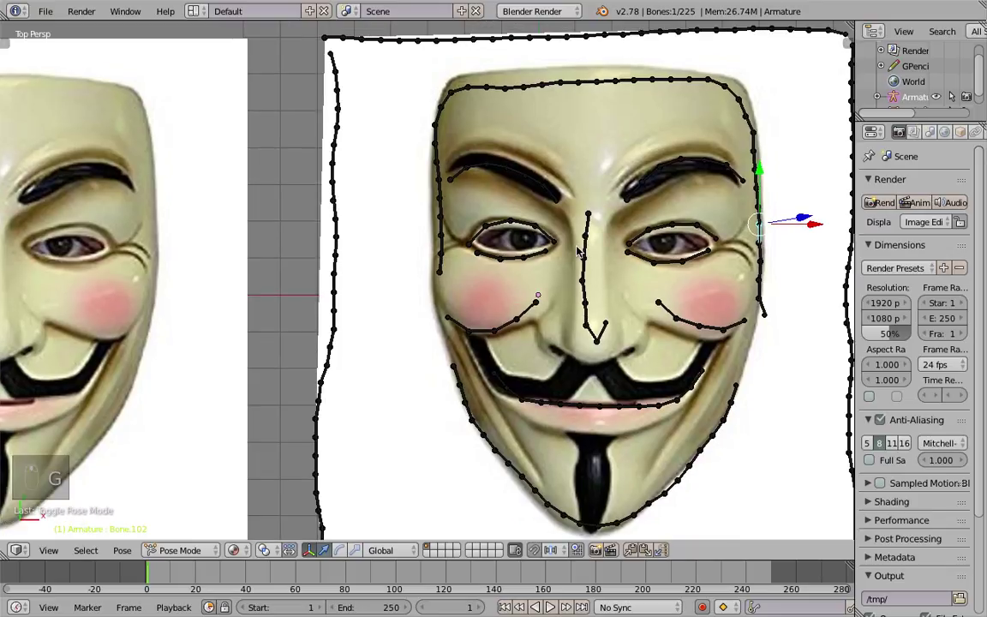
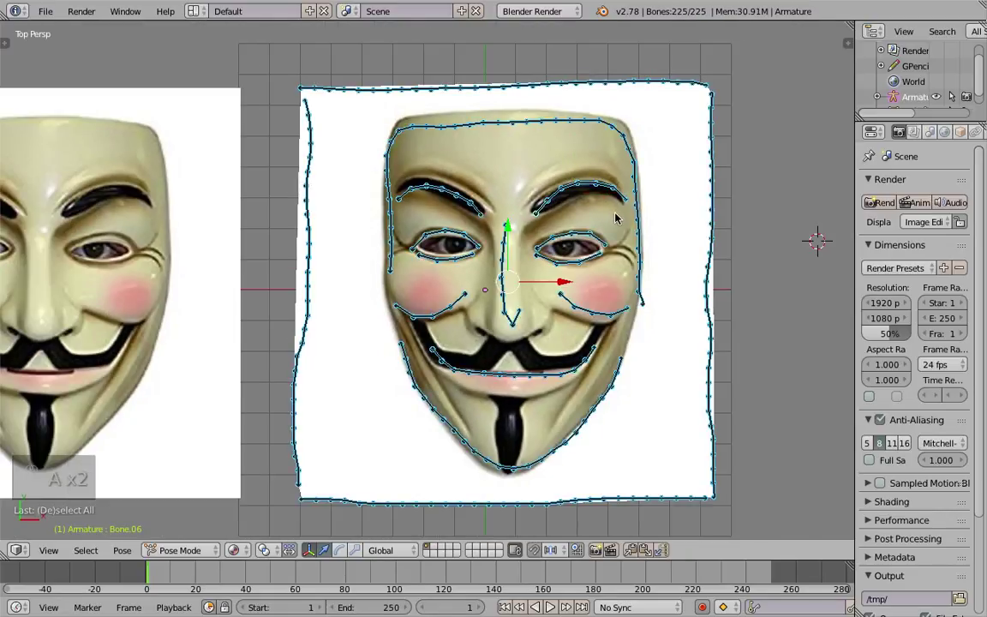
key("i")
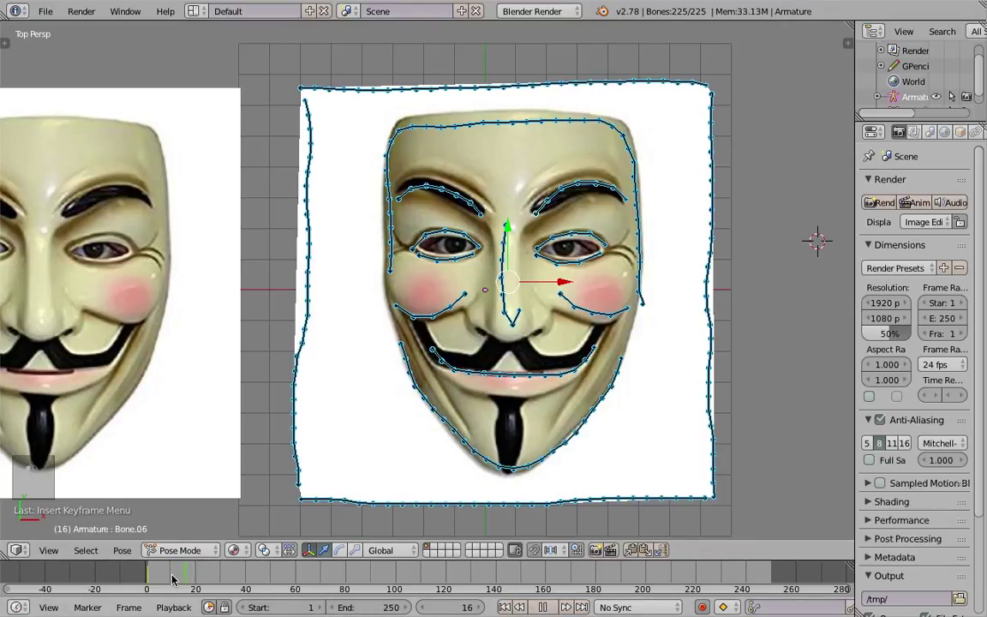
key("i")
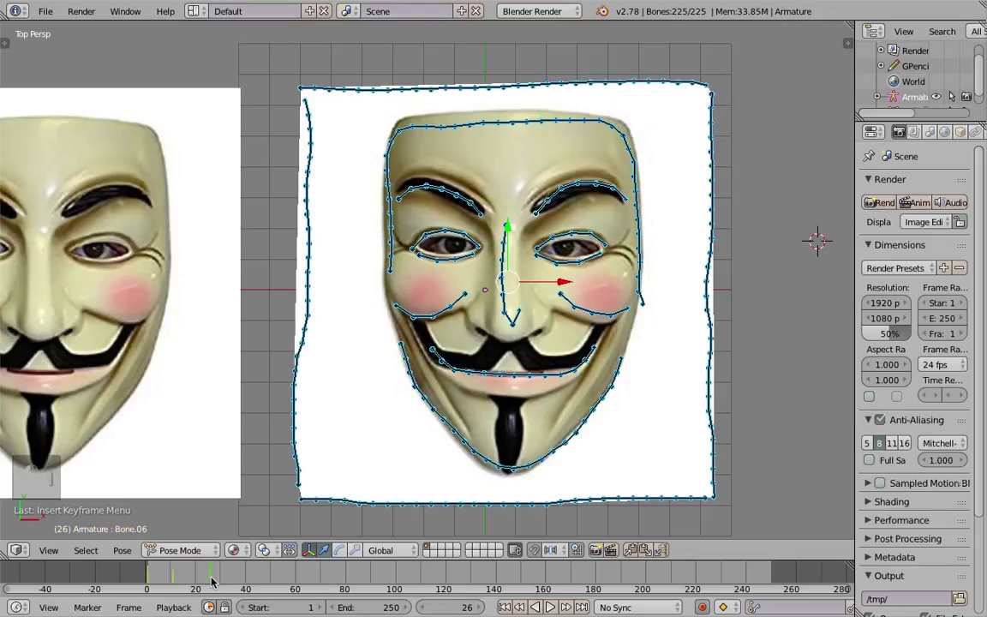
Select the chain of left eyebrow bones one by one and key them
key("s")
left_click(474, 209)
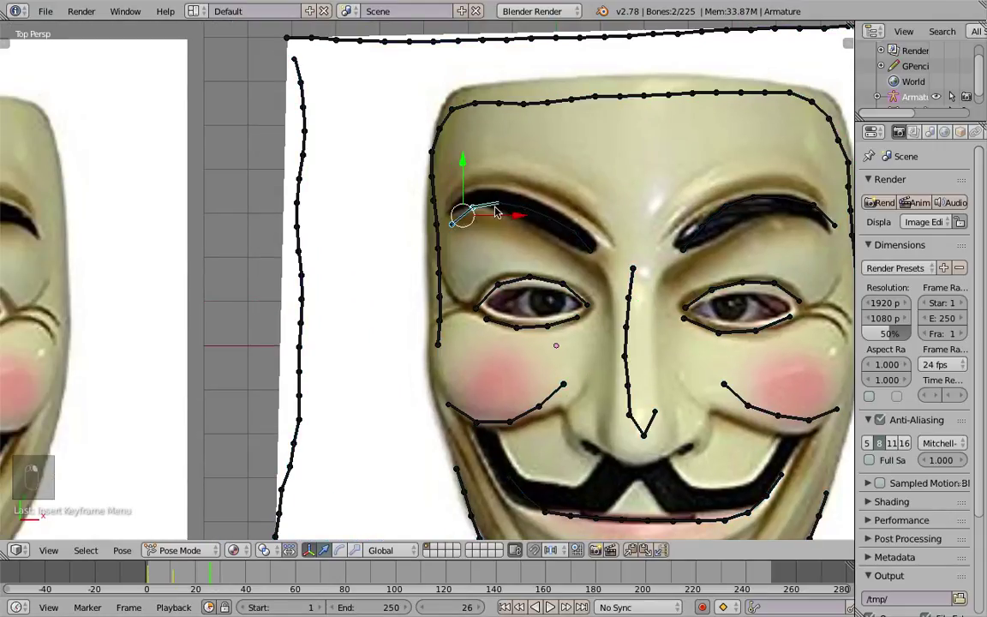
key("l")
key("l")
key("l")
key("g")
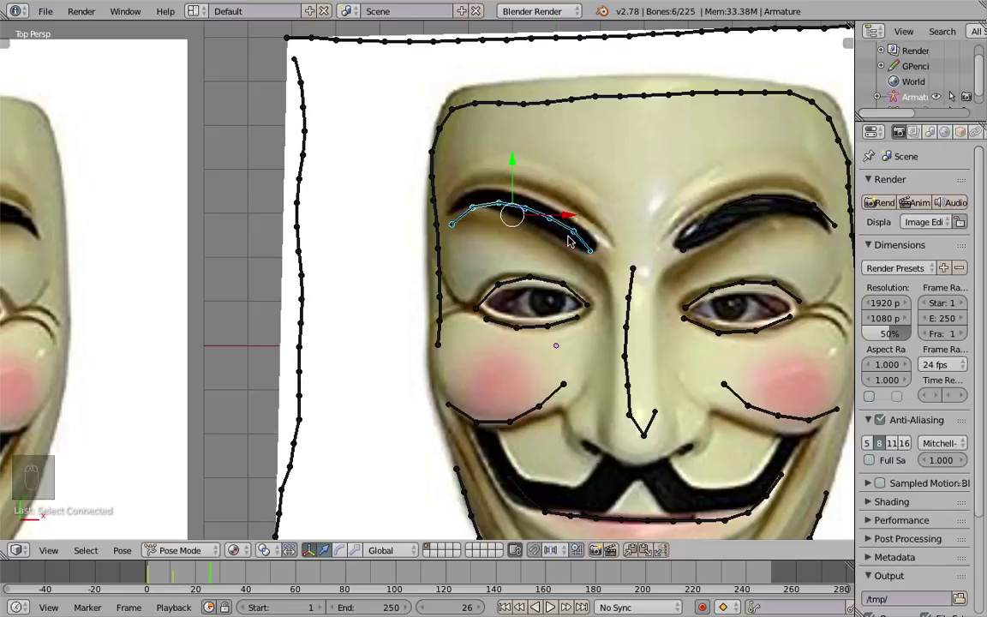
key("i")
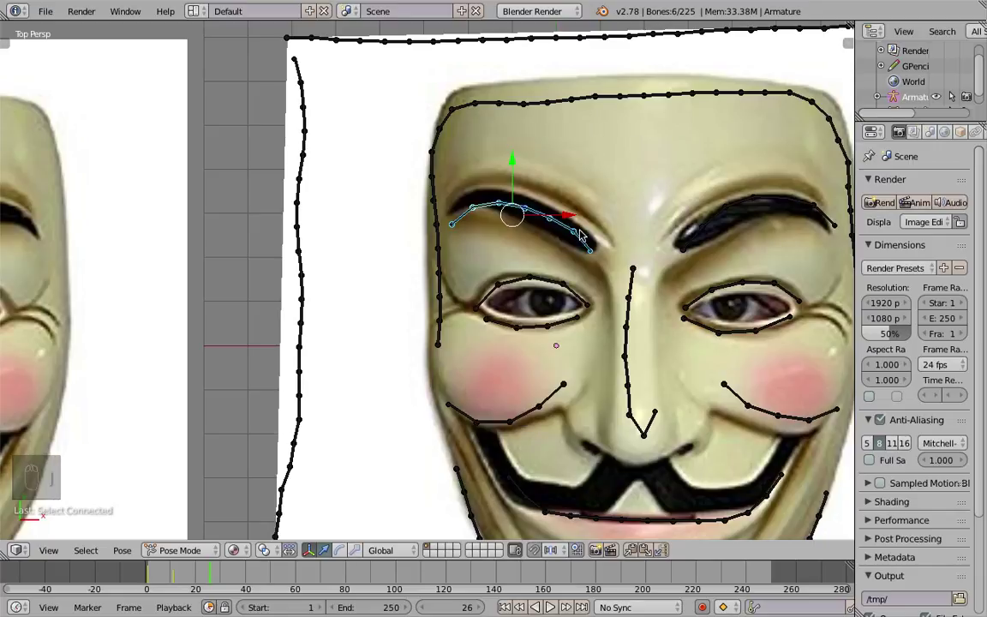
Raise the left eyebrow bones, key the pose at frame 26, then select the upper eyelid bones
key("g")
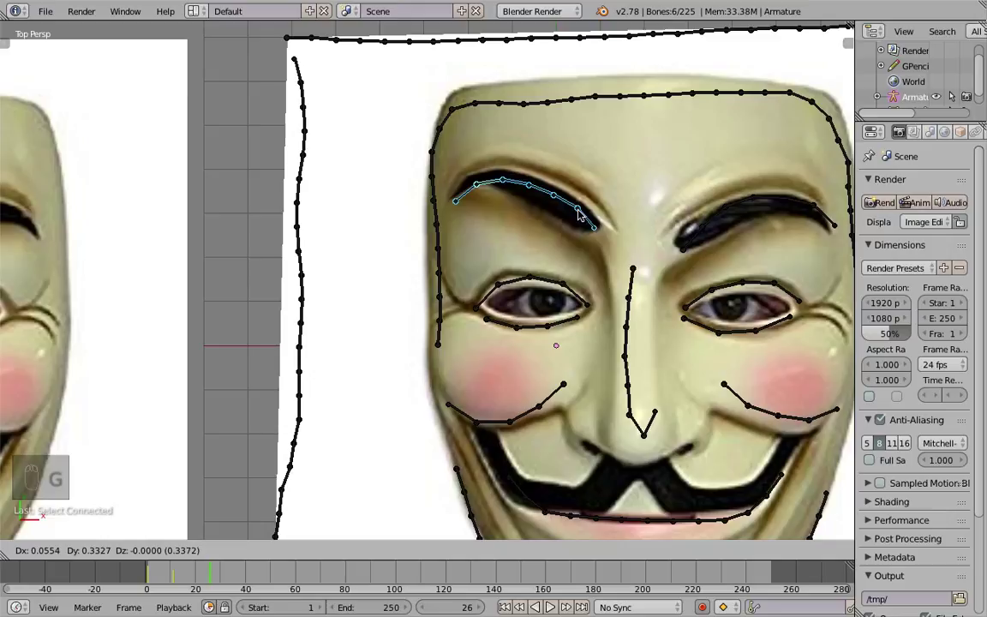
left_click_drag(582, 212, 567, 183)
key("i")
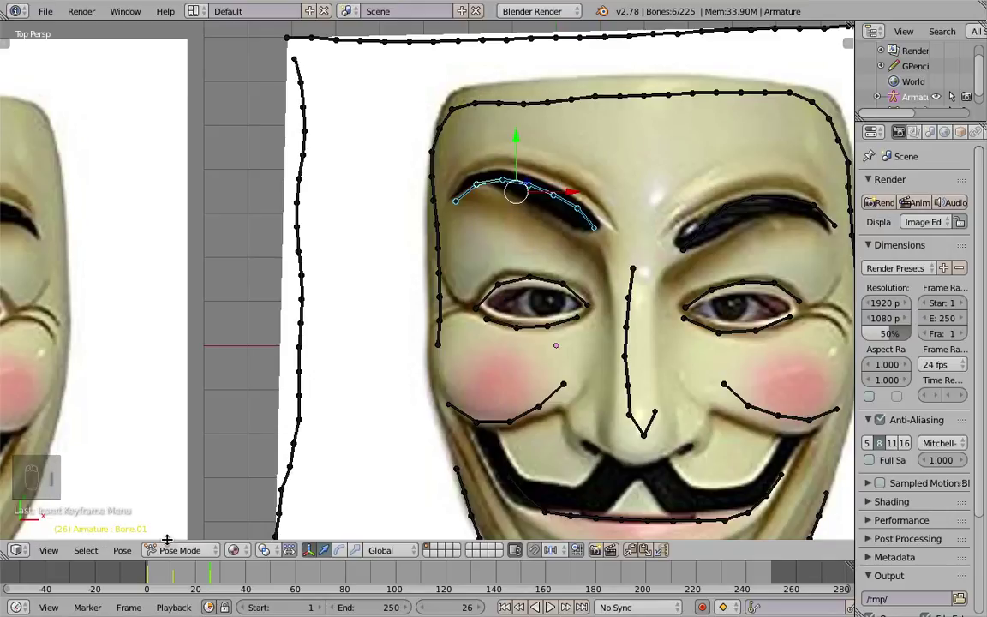
left_click_drag(184, 573, 209, 572)
left_click_drag(465, 338, 588, 281)
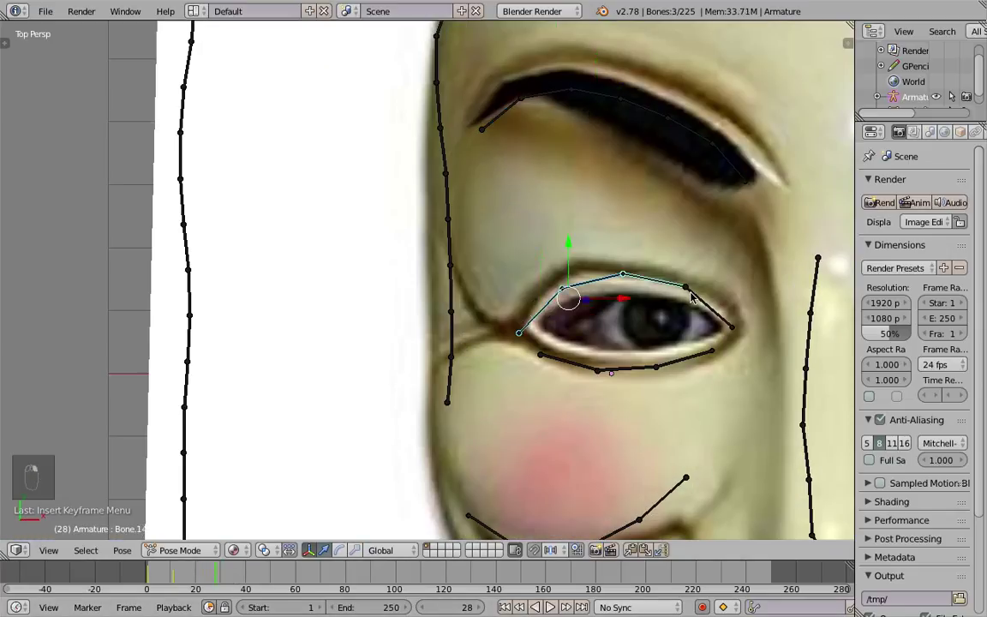
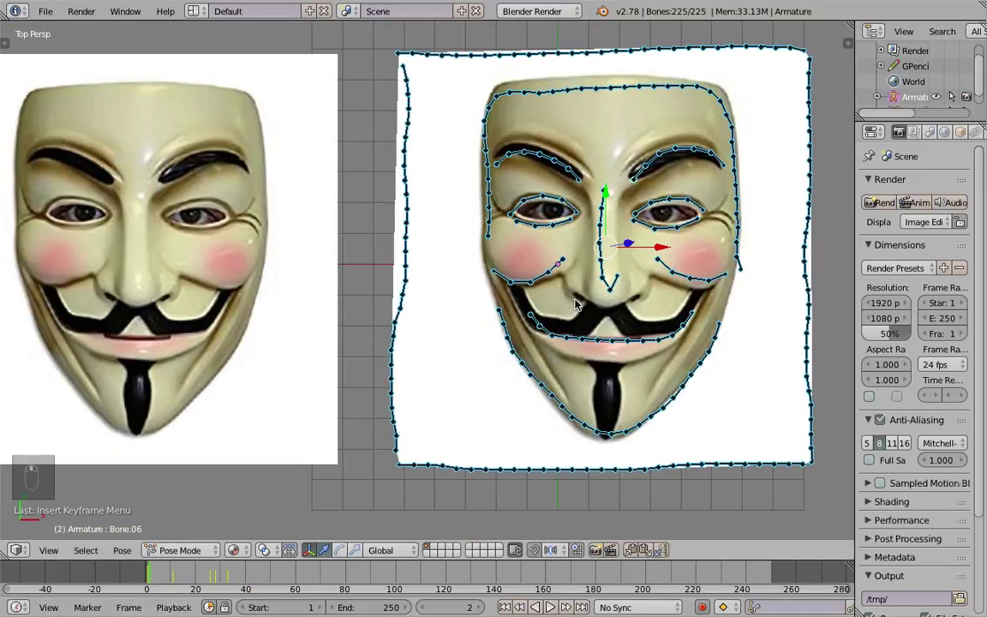
In Object Mode hide the armature and play the mask's face animation
key("a")
key("s")
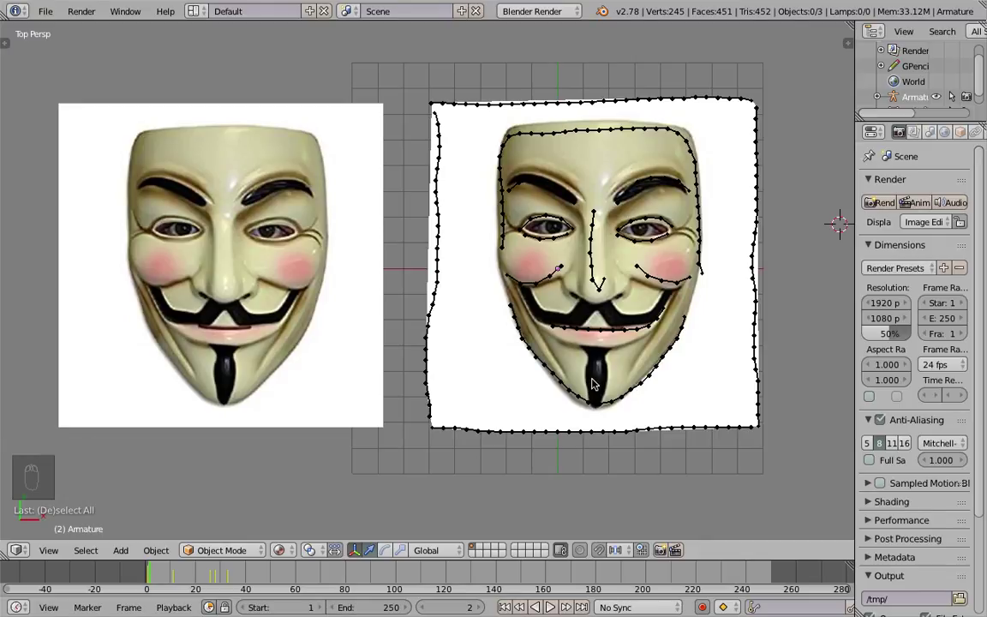
key("s")
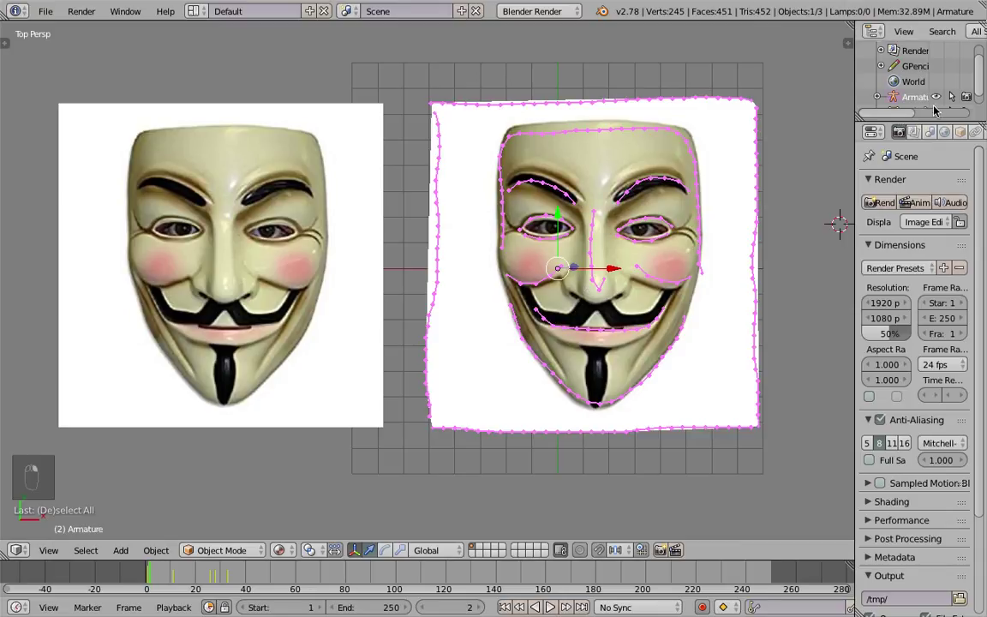
key("s")
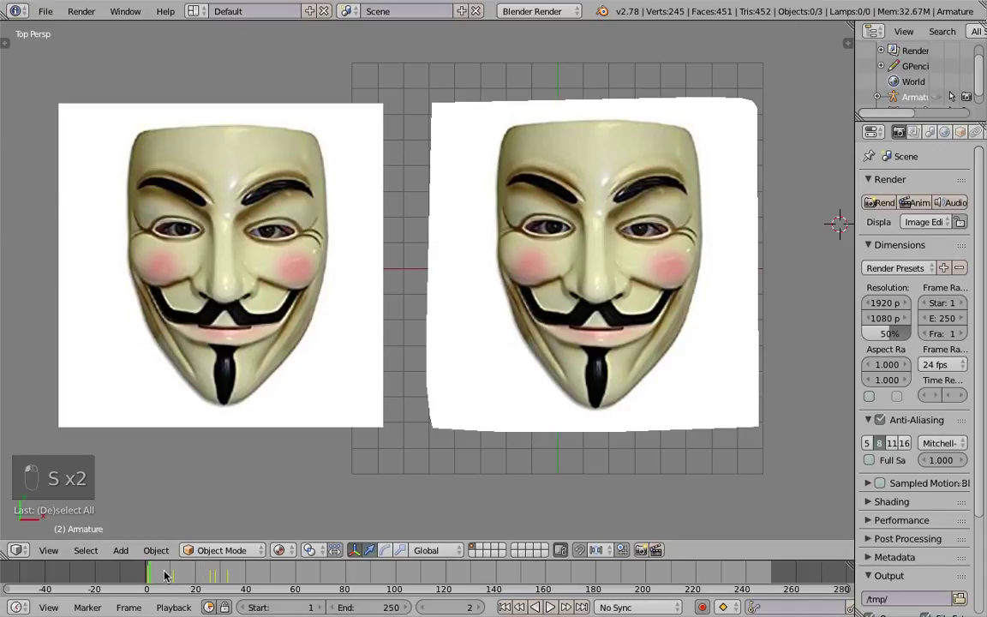
left_click(266, 564)
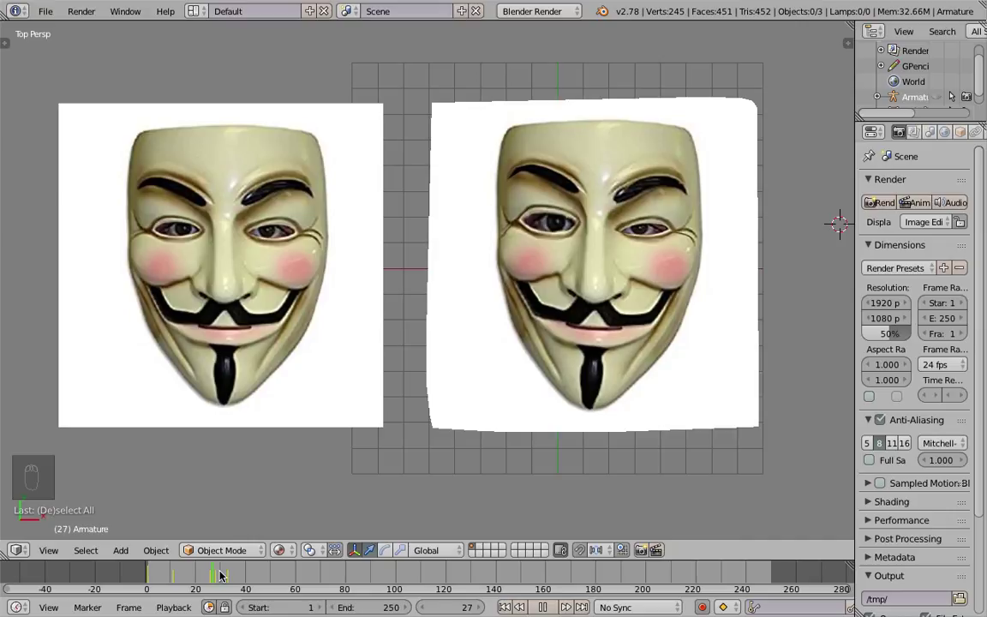
left_click_drag(197, 570, 242, 571)
key("s")
middle_click(488, 316)
key("shift+a")
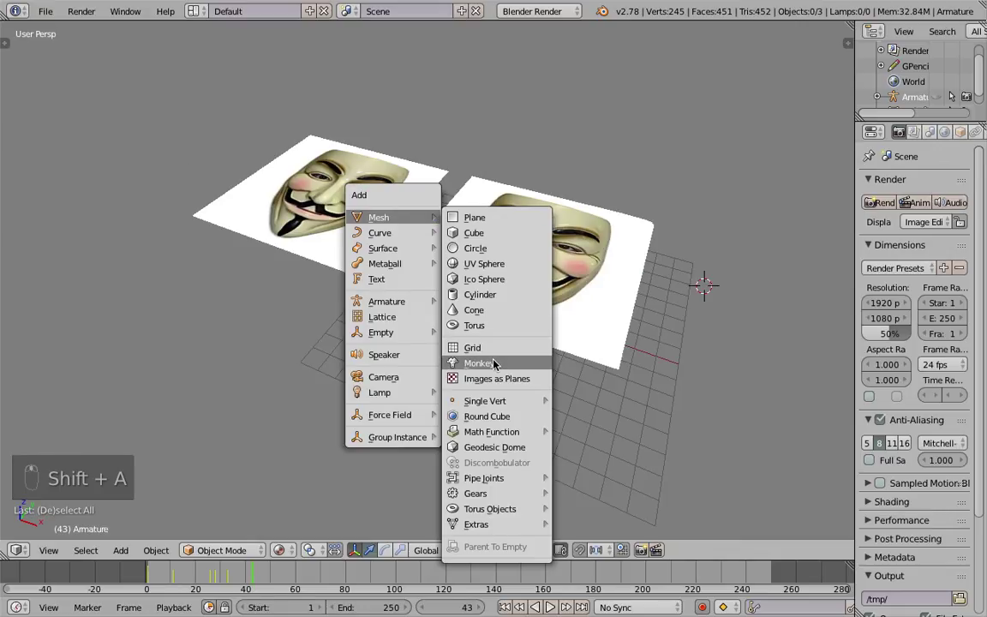
key("g")
left_click_drag(519, 199, 638, 327)
key("g")
left_click(560, 218)
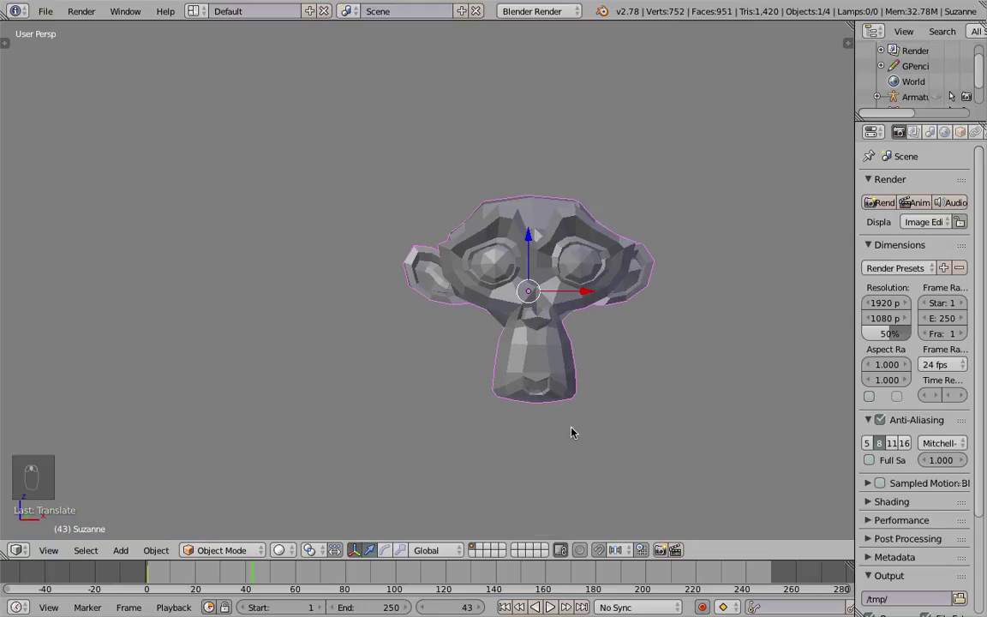
key("x")
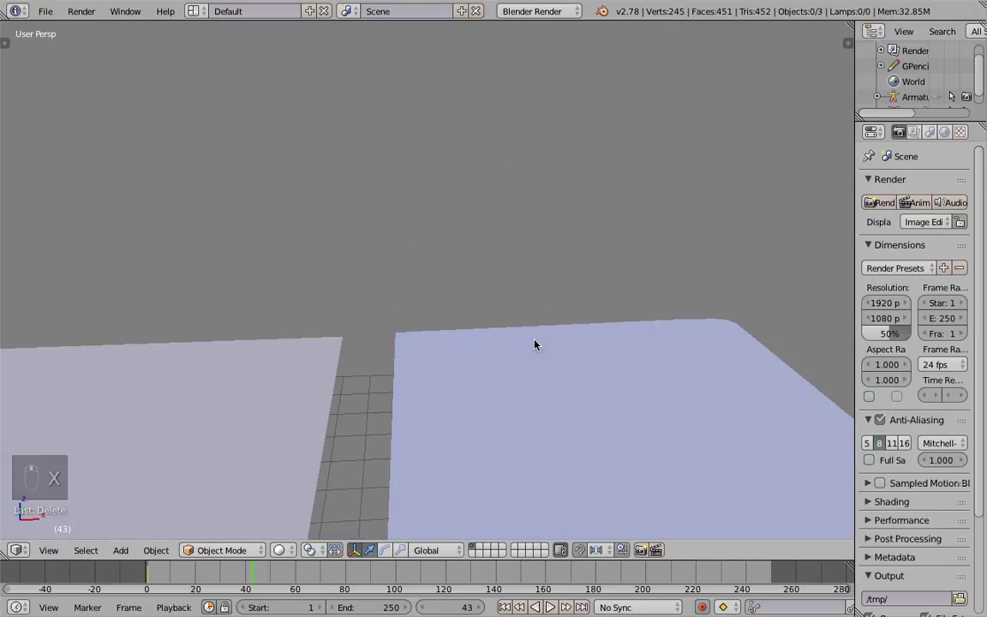
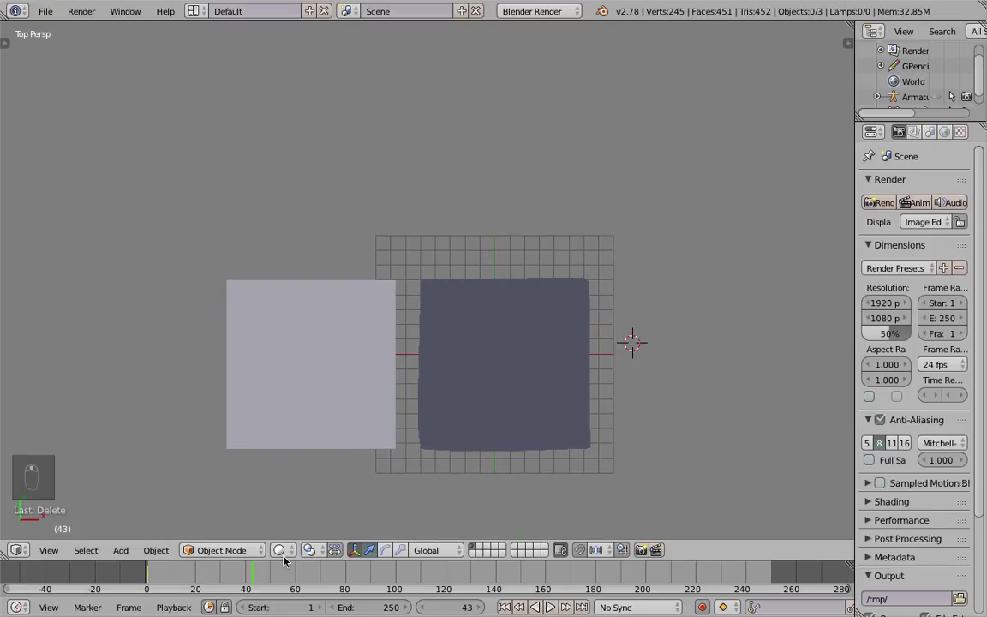
left_click_drag(290, 534, 204, 565)
left_click(204, 565)
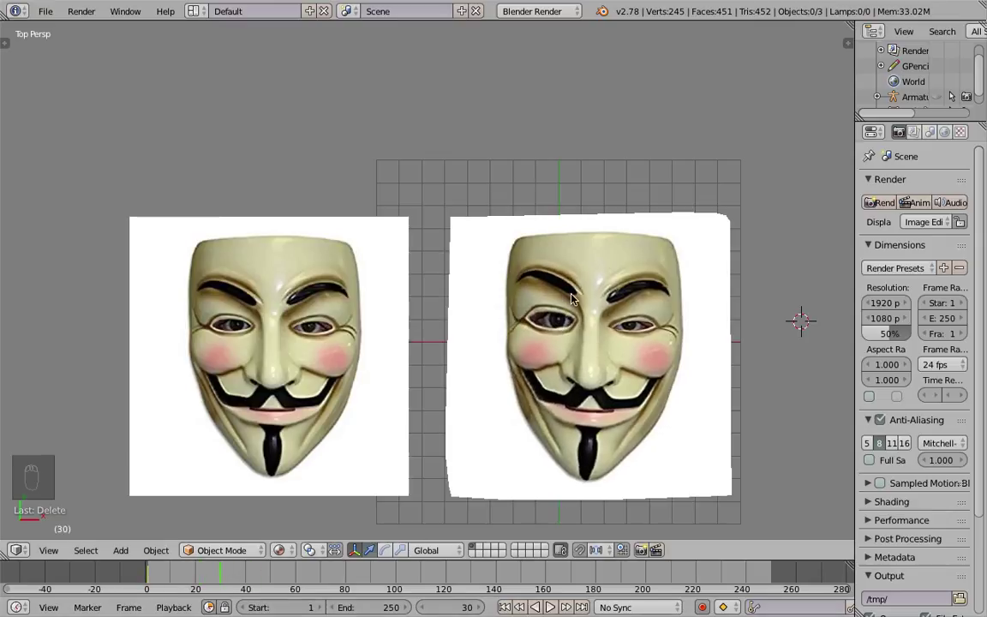
left_click_drag(557, 317, 201, 461)
key("s")
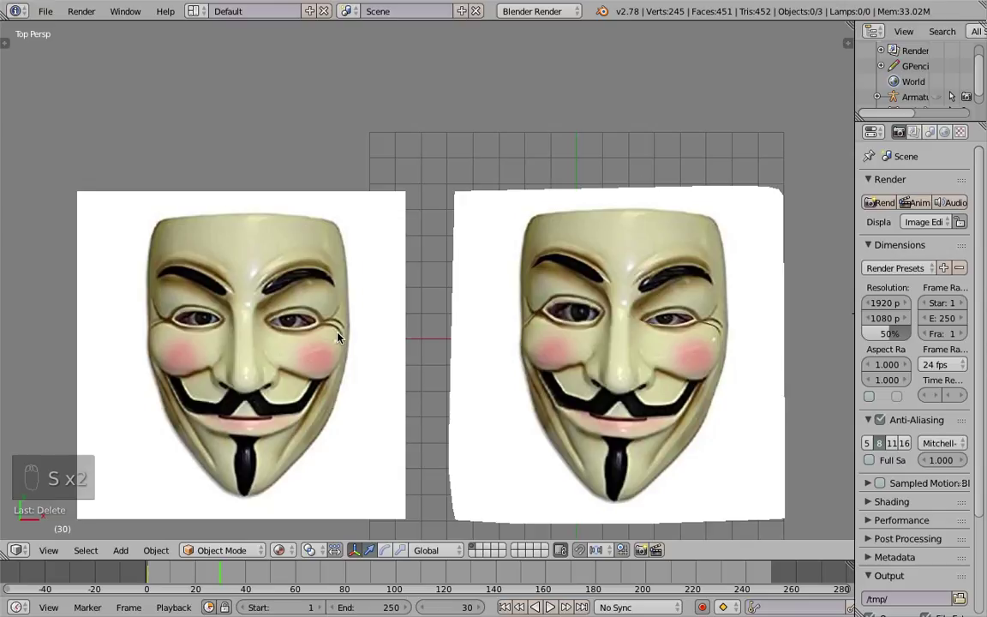
left_click_drag(558, 294, 196, 574)
left_click_drag(196, 574, 173, 569)
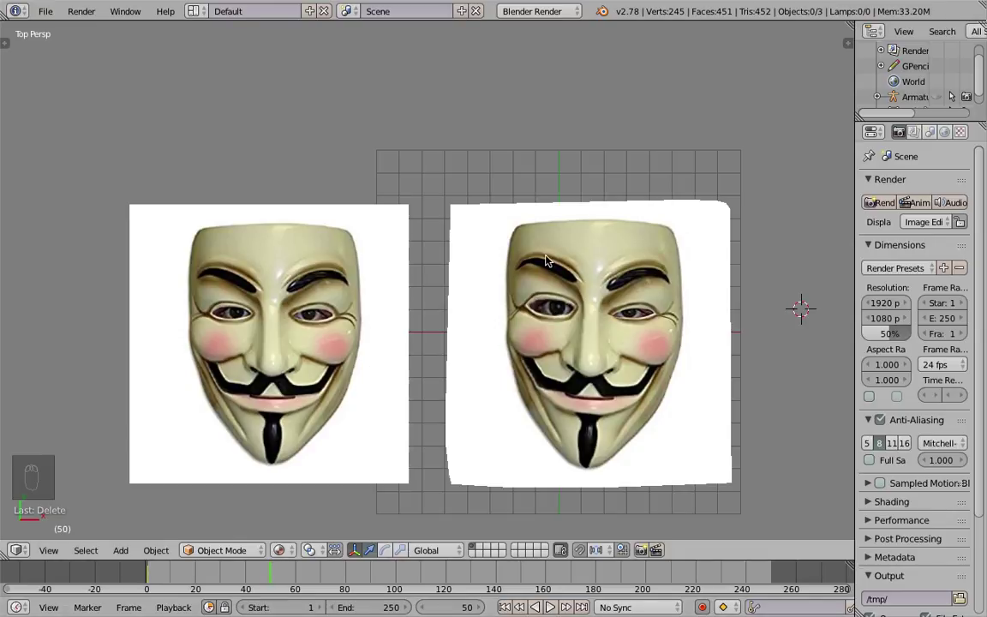
key("s")
key("s")
middle_click(303, 507)
left_click_drag(218, 572, 279, 558)
left_click_drag(574, 376, 533, 357)
key("s")
left_click_drag(533, 357, 533, 357)
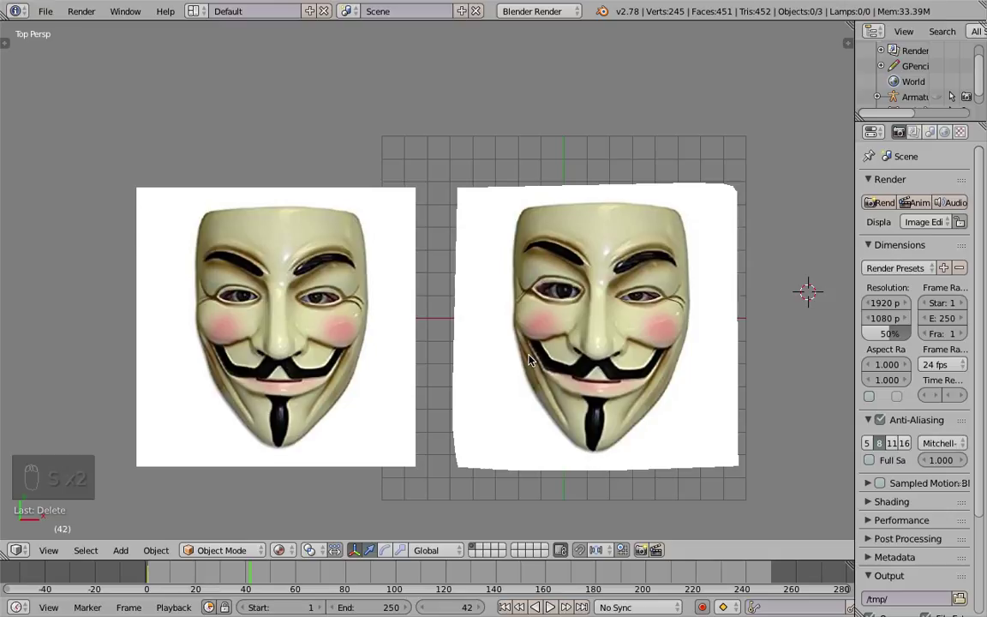